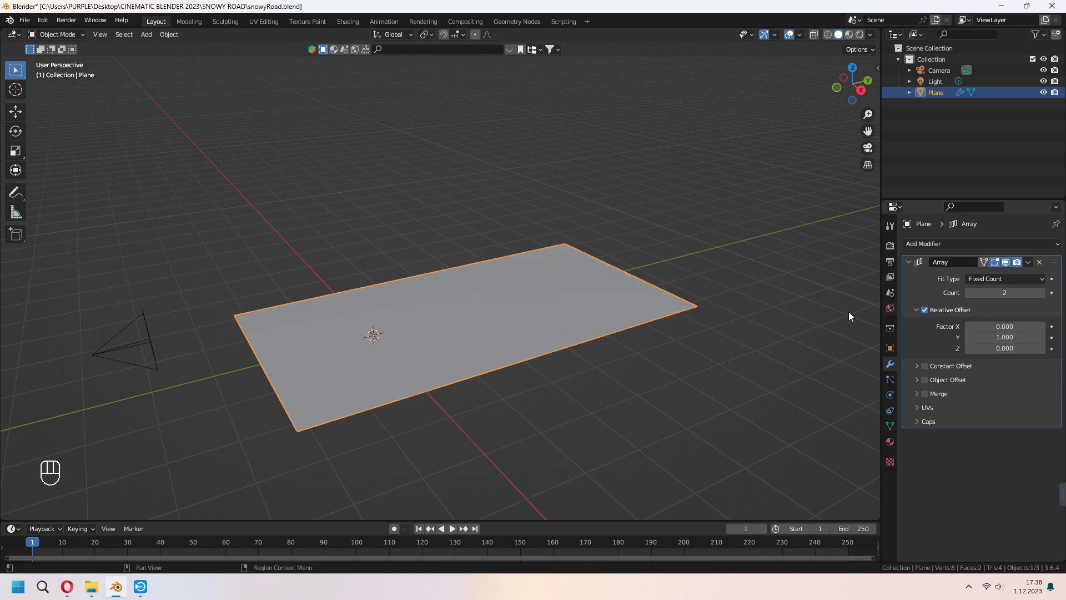
- Set the road plane's Array modifier Count to 20 so it repeats into a long strip
{"action": "middle_click", "coordinate": [710, 338]}
{"action": "left_click", "coordinate": [1043, 294]}
{"action": "left_click", "coordinate": [1043, 295]}
{"action": "left_click", "coordinate": [1042, 295]}
{"action": "left_click", "coordinate": [1043, 295]}
{"action": "double_click", "coordinate": [1043, 295]}
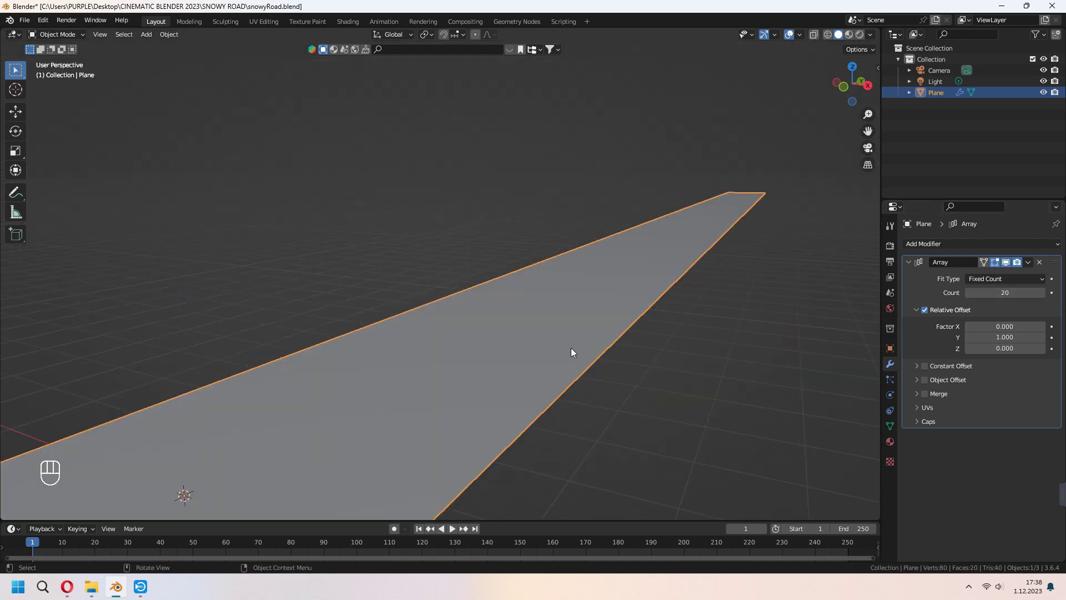
- Duplicate the road strip with Shift+D to start a second strip beside it
{"action": "left_click_drag", "start_coordinate": [587, 356], "coordinate": [612, 364]}
{"action": "left_click_drag", "start_coordinate": [638, 351], "coordinate": [635, 296]}
{"action": "middle_click", "coordinate": [631, 317]}
{"action": "left_click_drag", "start_coordinate": [637, 354], "coordinate": [633, 305]}
{"action": "key", "text": "shift+d"}
- Slide the copy along X, then extrude its inner edge upward into a curb wall
{"action": "key", "text": "x"}
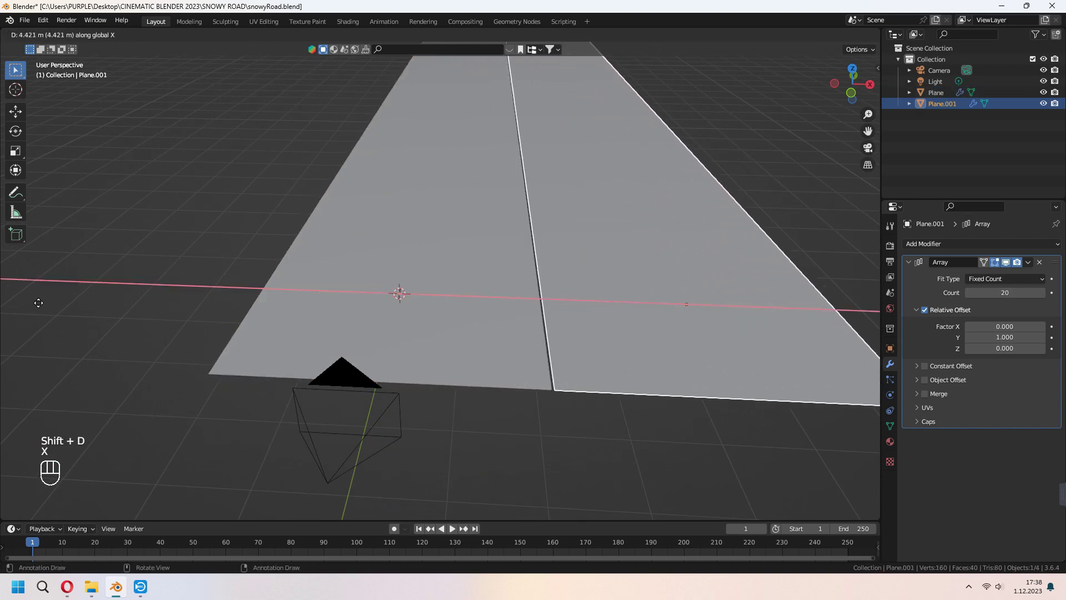
{"action": "key", "text": "g"}
{"action": "key", "text": "z"}
{"action": "key", "text": "KP_0"}
{"action": "key", "text": "Tab"}
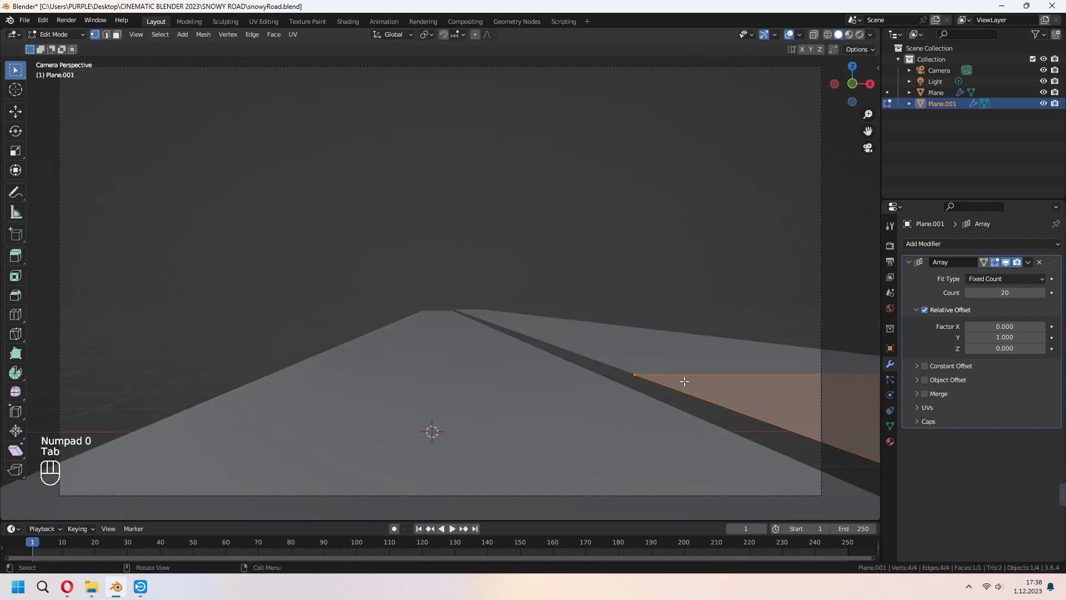
{"action": "key", "text": "2"}
{"action": "left_click", "coordinate": [698, 394]}
{"action": "key", "text": "e"}
{"action": "key", "text": "z"}
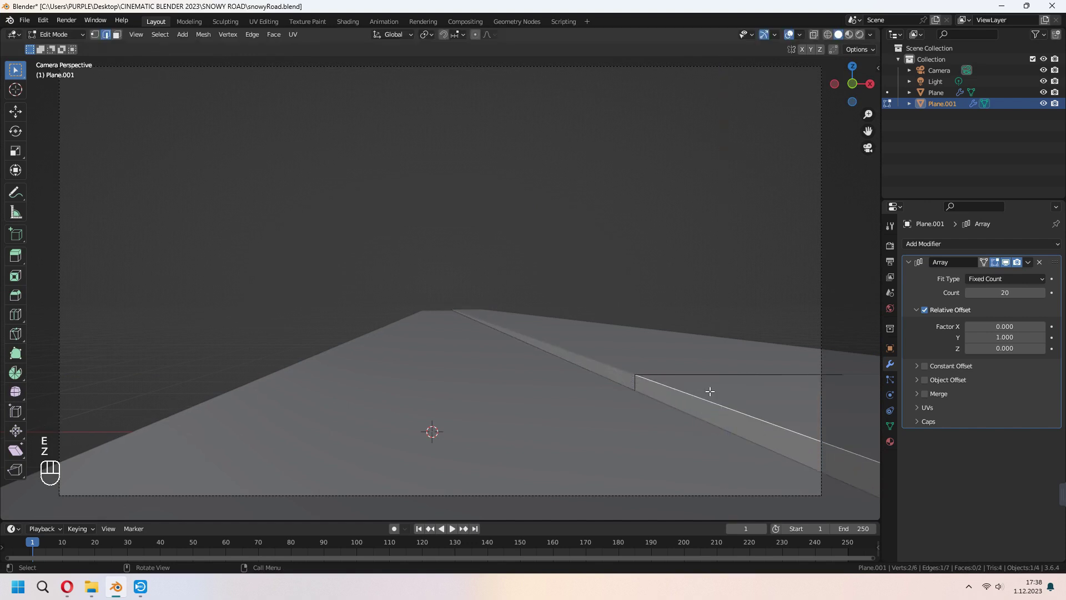
- Bevel the curb edge with extra segments into a soft rounded corner and confirm it
{"action": "key", "text": "ctrl+b"}
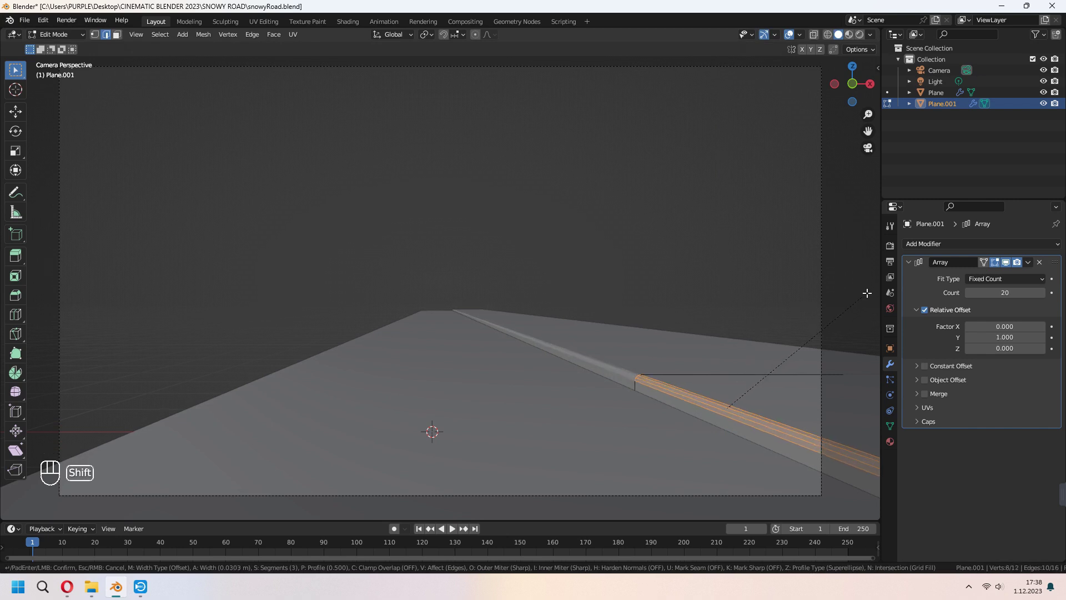
{"action": "key", "text": "Tab"}
{"action": "left_click_drag", "start_coordinate": [767, 362], "coordinate": [762, 352]}
{"action": "left_click", "coordinate": [892, 425]}
{"action": "left_click_drag", "start_coordinate": [926, 471], "coordinate": [943, 473]}
{"action": "left_click", "coordinate": [970, 489]}
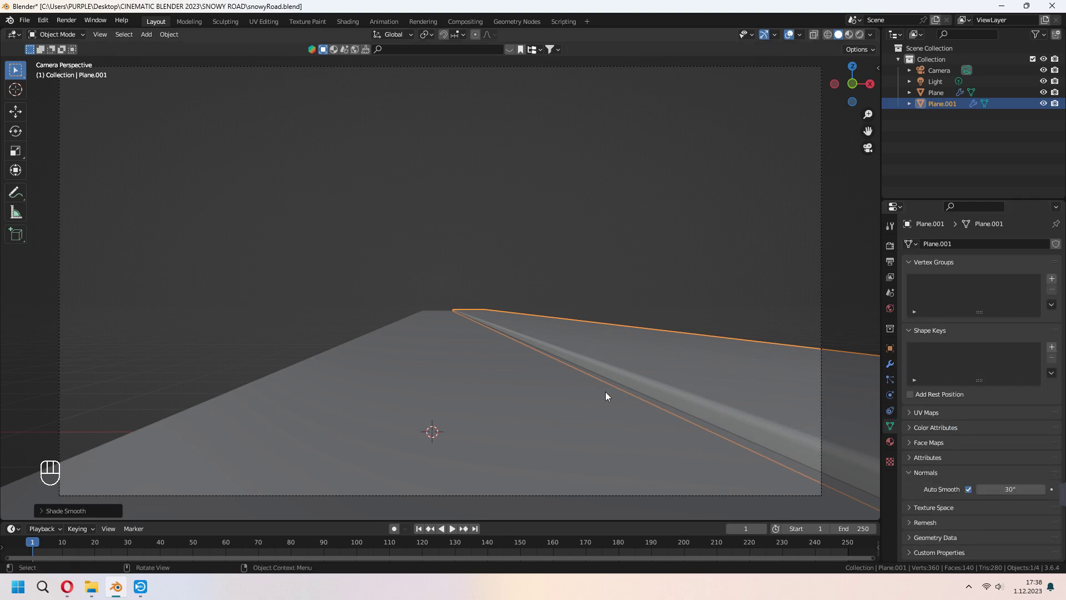
- Duplicate the curbed strip along X and lower its edge slightly for the next lane
{"action": "key", "text": "shift+d"}
{"action": "key", "text": "x"}
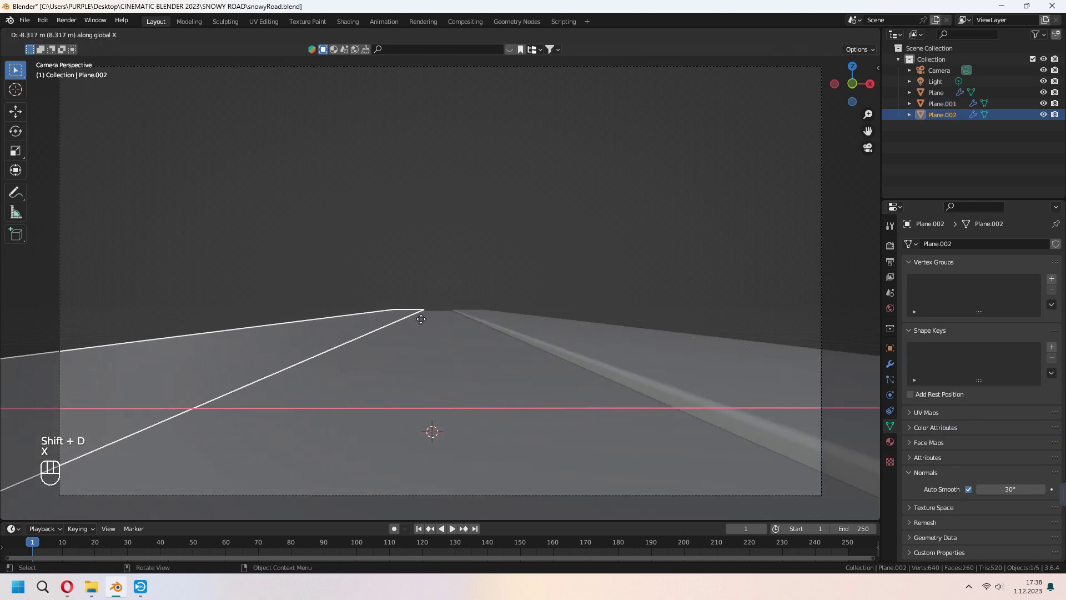
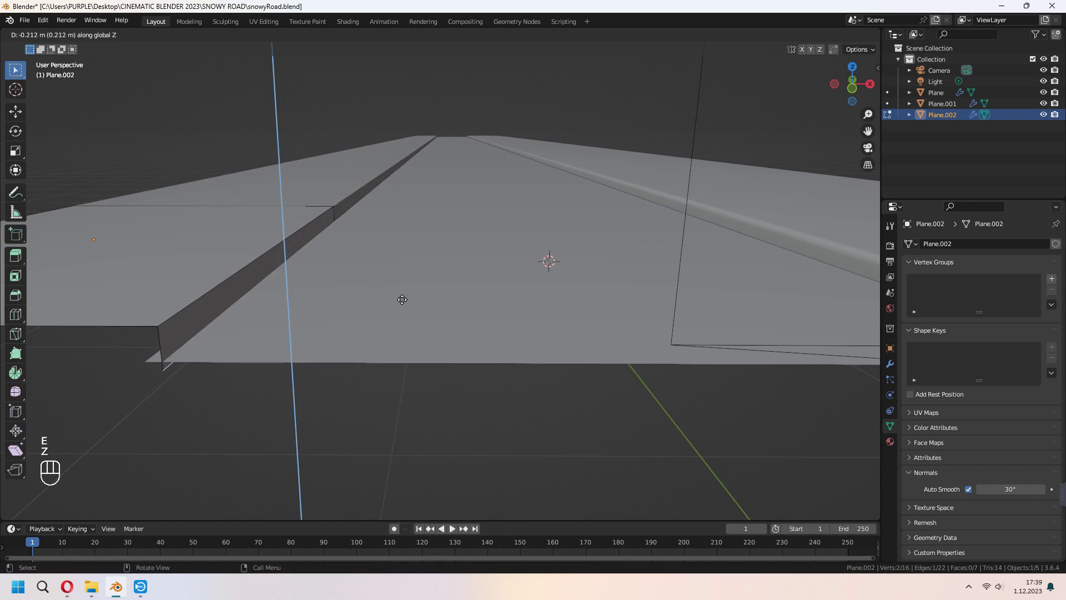
{"action": "left_click", "coordinate": [404, 297]}
{"action": "left_click_drag", "start_coordinate": [240, 261], "coordinate": [477, 263]}
{"action": "key", "text": "ctrl+b"}
{"action": "key", "text": "Tab"}
- Duplicate the strip again along X to add another parallel lane
{"action": "middle_click", "coordinate": [626, 390]}
{"action": "key", "text": "shift+d"}
{"action": "key", "text": "x"}
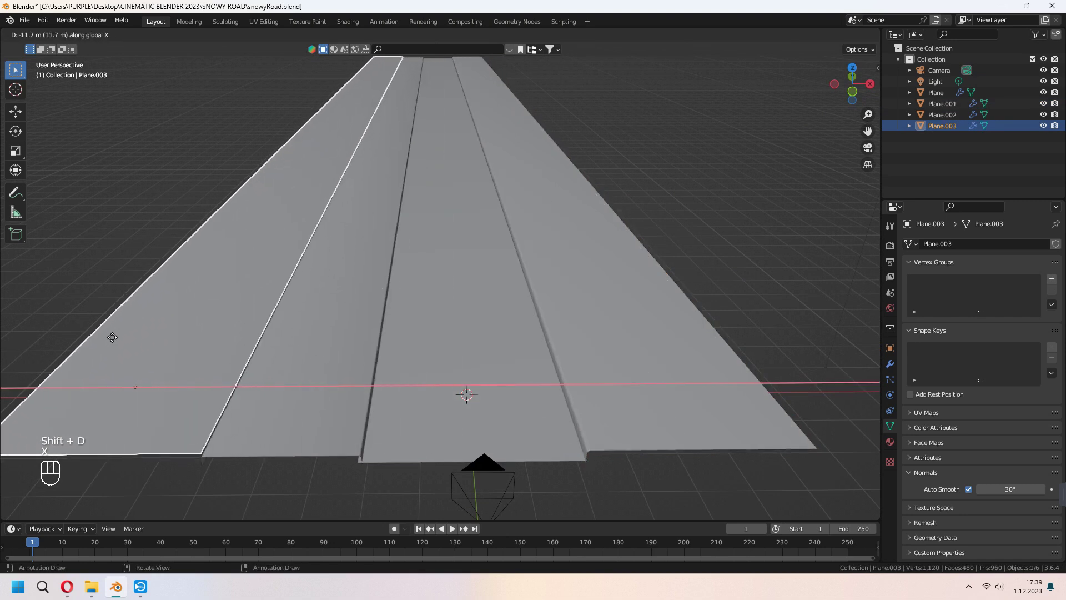
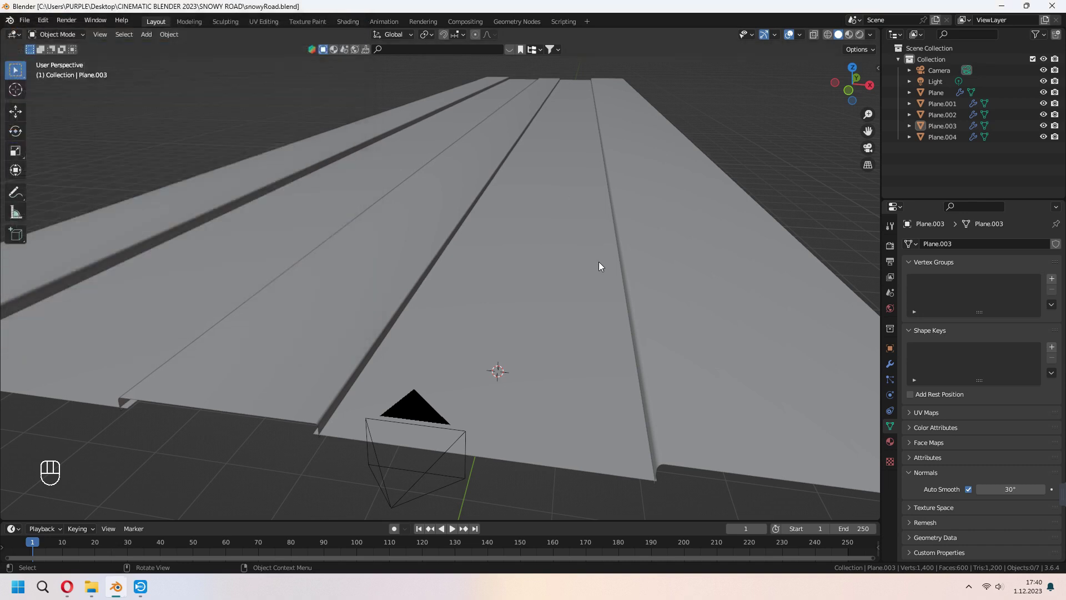
- Add a Sapling Tree Gen tree from the Shift+A menu onto the road
{"action": "key", "text": "shift+a"}
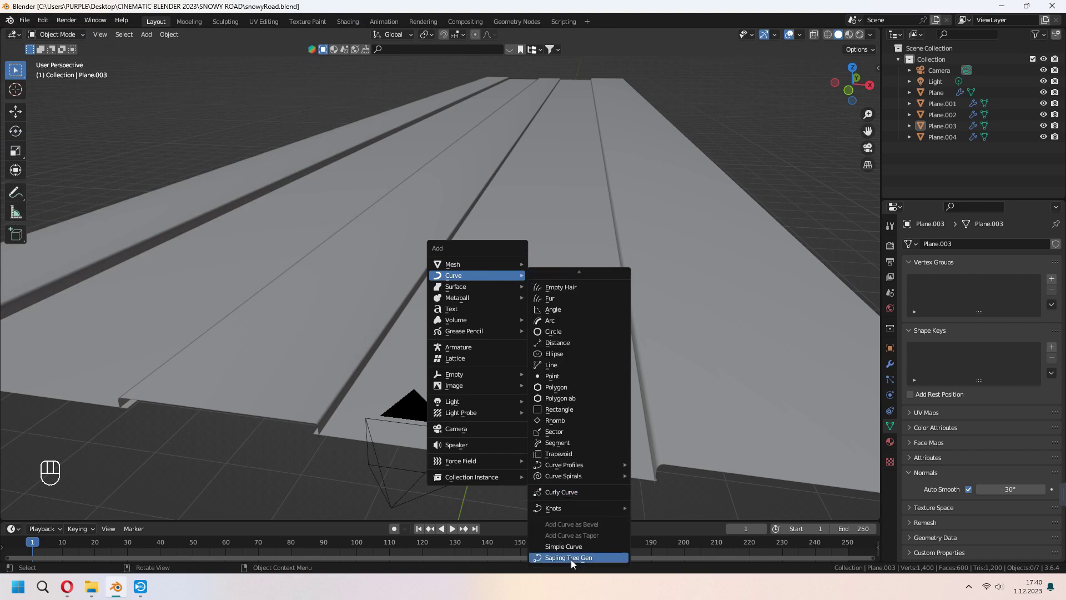
{"action": "left_click_drag", "start_coordinate": [581, 431], "coordinate": [569, 410]}
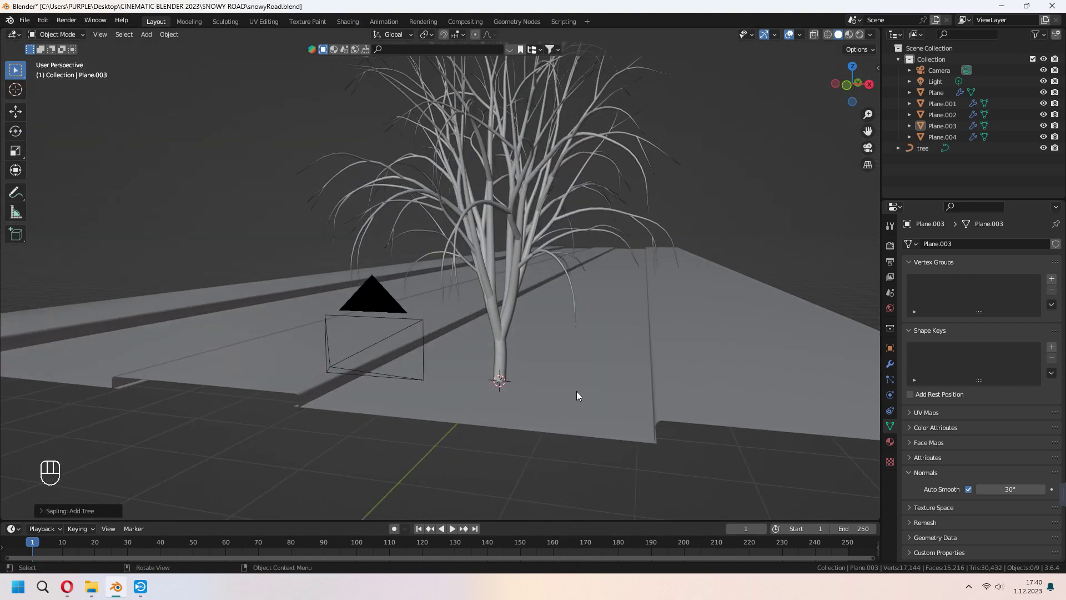
{"action": "middle_click", "coordinate": [588, 368]}
{"action": "middle_click", "coordinate": [616, 435]}
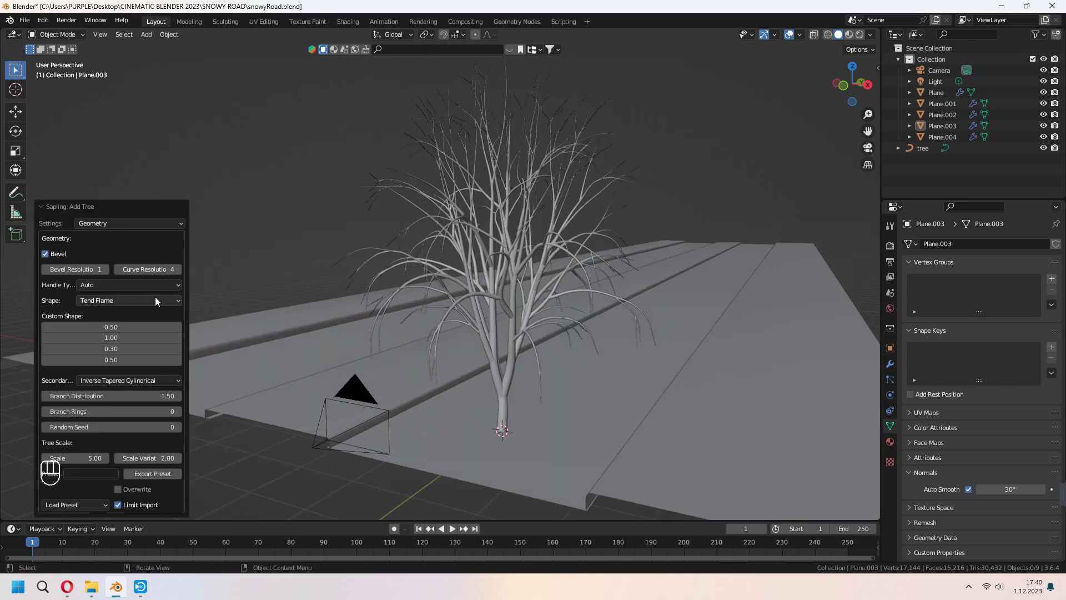
{"action": "left_click_drag", "start_coordinate": [133, 227], "coordinate": [129, 249]}
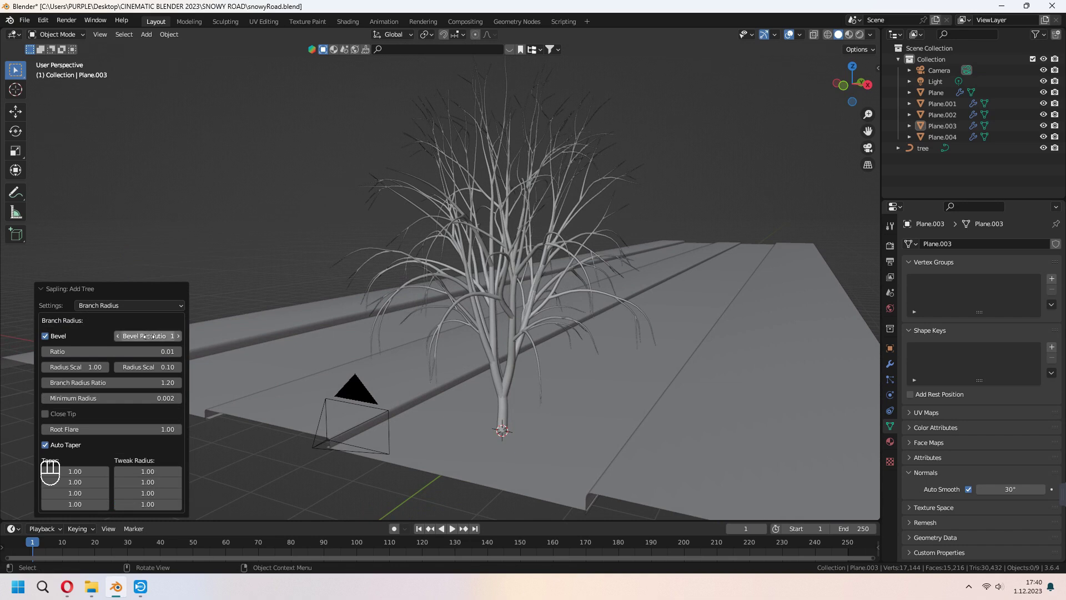
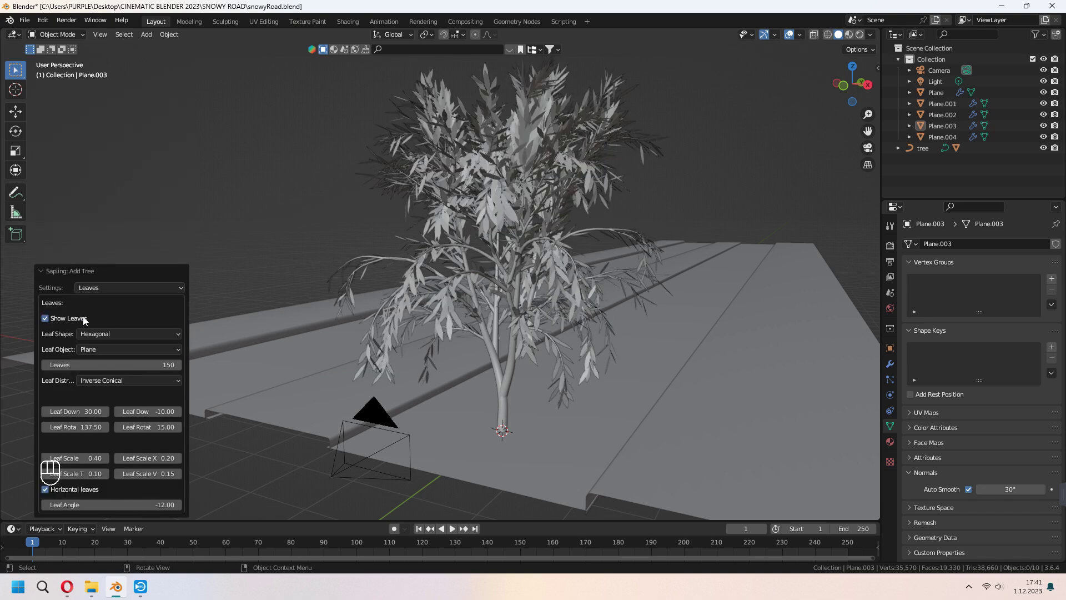
- Adjust the Sapling tree's leaf shape to be smaller while viewing it from around
{"action": "left_click_drag", "start_coordinate": [485, 308], "coordinate": [525, 290]}
{"action": "left_click_drag", "start_coordinate": [141, 336], "coordinate": [132, 359]}
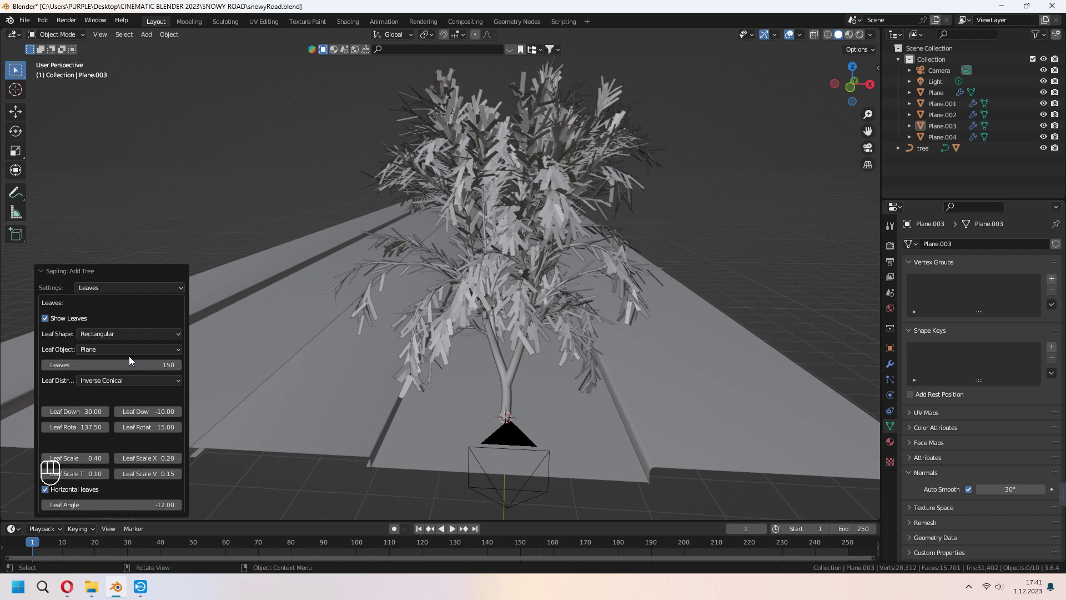
{"action": "left_click_drag", "start_coordinate": [146, 336], "coordinate": [148, 354]}
{"action": "left_click_drag", "start_coordinate": [144, 338], "coordinate": [124, 352]}
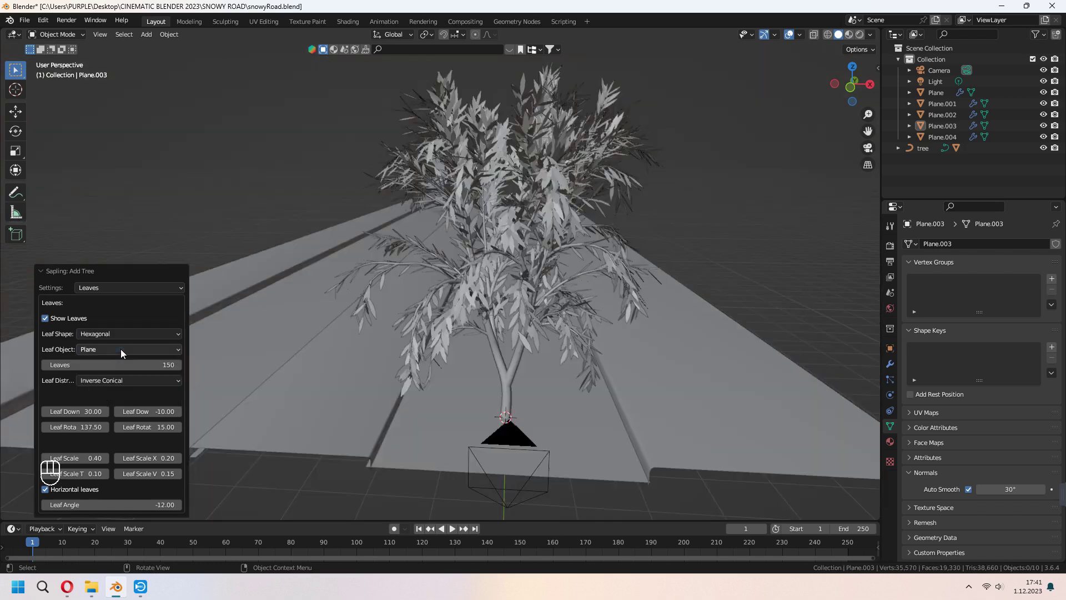
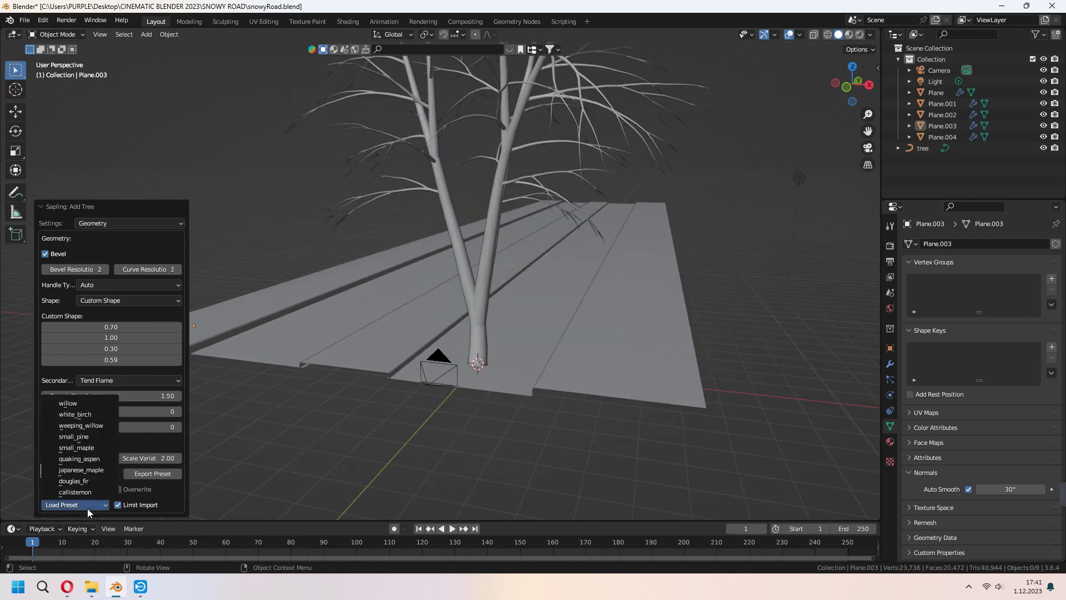
- Try another tree variant and turn on Leaves for the branching tree
{"action": "left_click", "coordinate": [93, 440]}
{"action": "left_click_drag", "start_coordinate": [453, 417], "coordinate": [452, 404]}
{"action": "middle_click", "coordinate": [579, 405]}
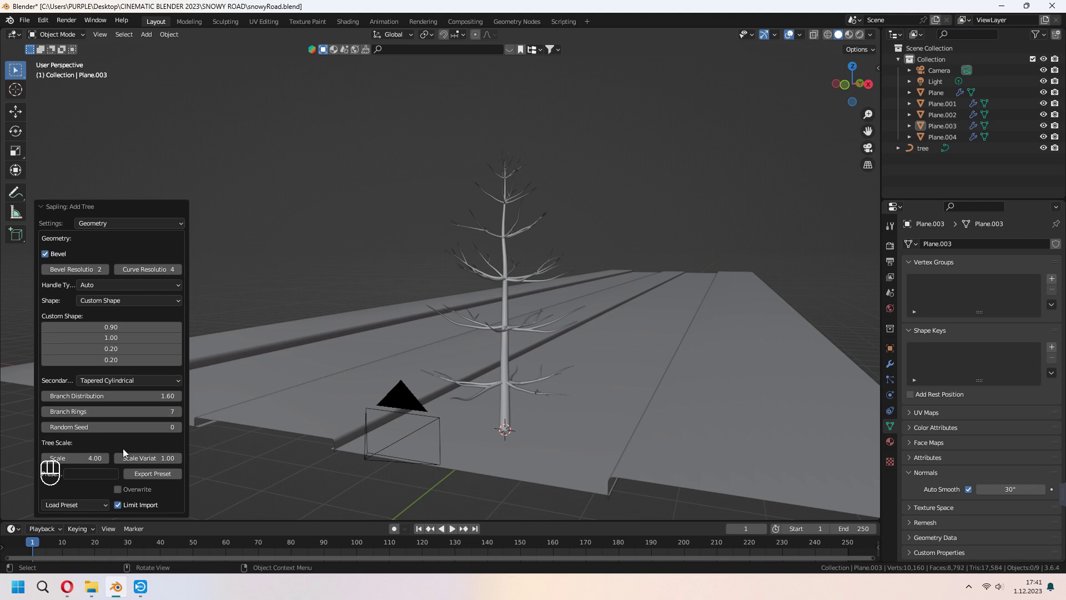
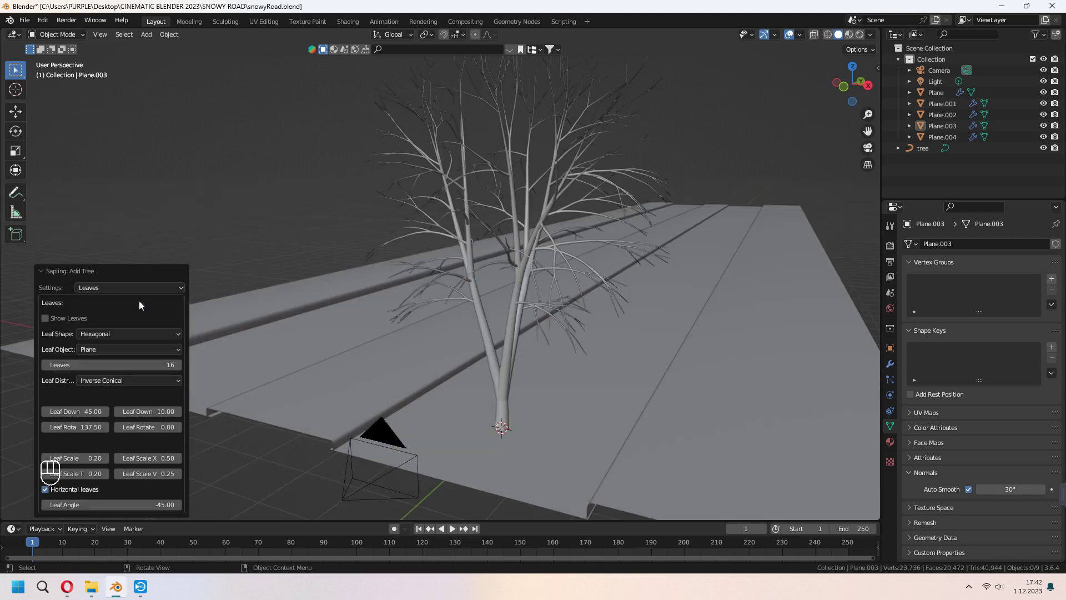
{"action": "left_click", "coordinate": [46, 318]}
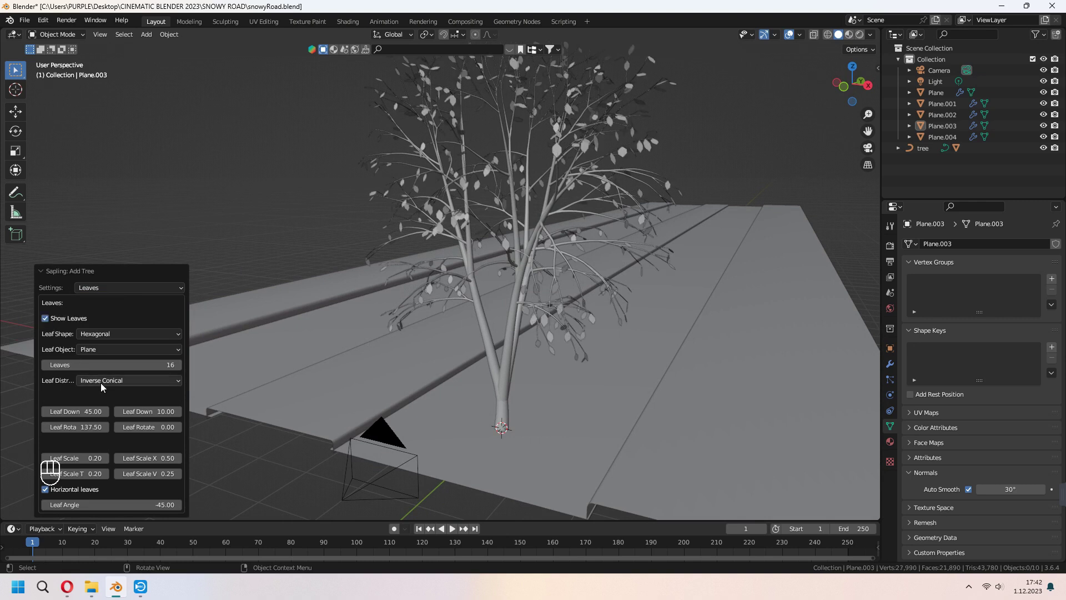
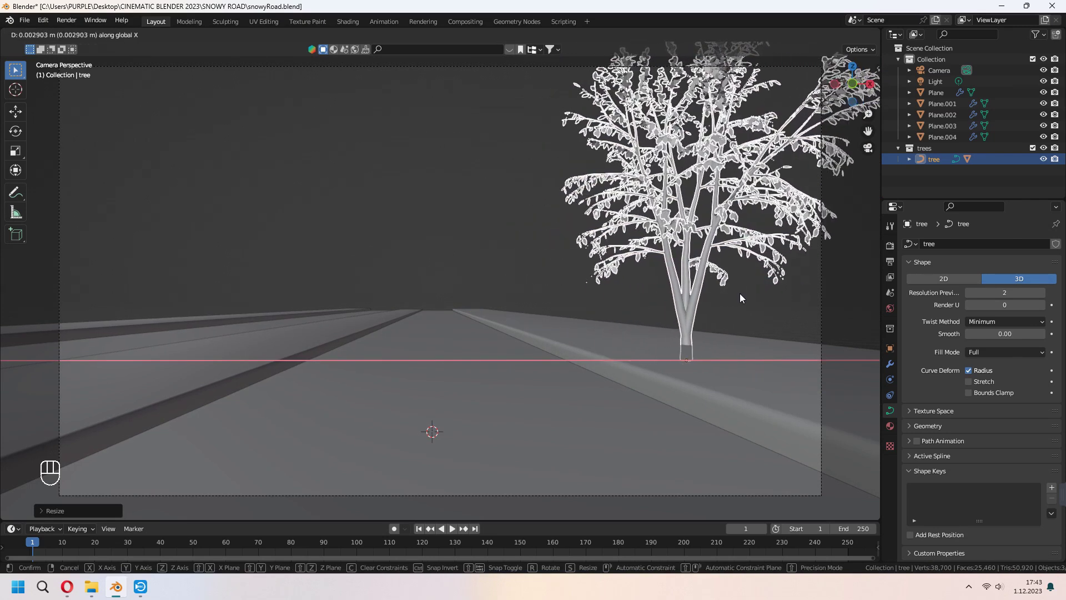
- Duplicate, scale and rotate tree copies along Y to line one side of the road
{"action": "key", "text": "KP_0"}
{"action": "key", "text": "s"}
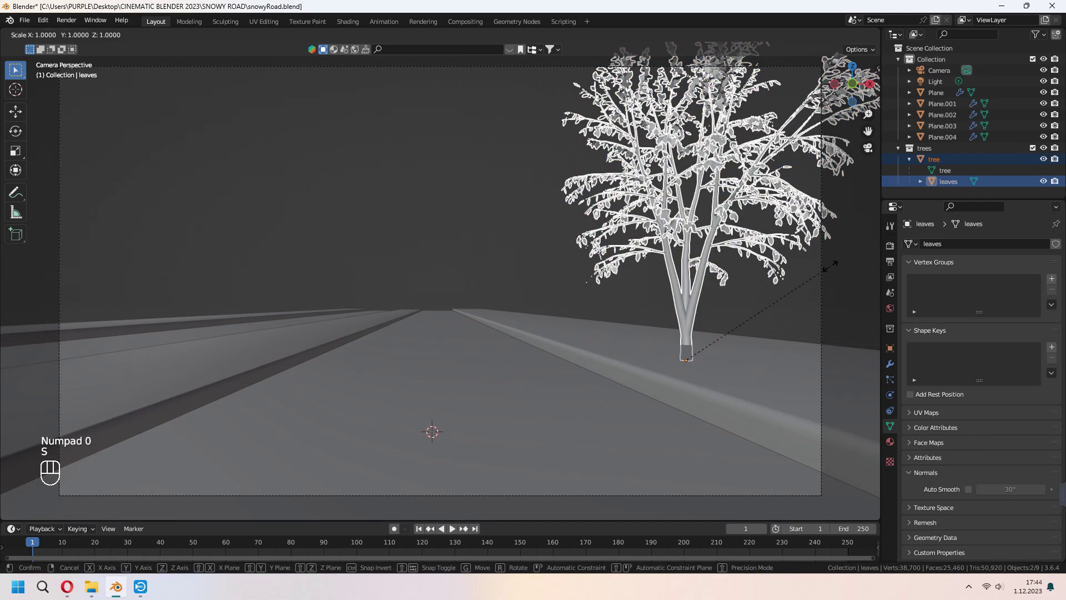
{"action": "key", "text": "shift+d"}
{"action": "key", "text": "y"}
{"action": "key", "text": "s"}
{"action": "key", "text": "z"}
{"action": "key", "text": "s"}
{"action": "key", "text": "s"}
{"action": "key", "text": "z"}
{"action": "key", "text": "shift+d"}
{"action": "key", "text": "y"}
{"action": "key", "text": "r"}
{"action": "key", "text": "z"}
{"action": "key", "text": "s"}
{"action": "key", "text": "s"}
{"action": "right_click", "coordinate": [579, 172]}
{"action": "key", "text": "g"}
{"action": "key", "text": "y"}
{"action": "left_click_drag", "start_coordinate": [495, 242], "coordinate": [552, 269]}
{"action": "key", "text": "g"}
{"action": "key", "text": "y"}
{"action": "key", "text": "a"}
{"action": "key", "text": "a"}
{"action": "right_click", "coordinate": [648, 207]}
{"action": "key", "text": "shift+d"}
{"action": "key", "text": "x"}
{"action": "key", "text": "g"}
{"action": "key", "text": "y"}
- Populate the other side and centre strip with more scaled, rotated tree copies and save
{"action": "left_click", "coordinate": [355, 272]}
{"action": "key", "text": "g"}
{"action": "key", "text": "y"}
{"action": "left_click_drag", "start_coordinate": [358, 250], "coordinate": [363, 234]}
{"action": "key", "text": "a"}
{"action": "key", "text": "s"}
{"action": "key", "text": "g"}
{"action": "key", "text": "y"}
{"action": "key", "text": "g"}
{"action": "key", "text": "x"}
{"action": "key", "text": "s"}
{"action": "key", "text": "shift+z"}
{"action": "key", "text": "s"}
{"action": "key", "text": "shift+d"}
{"action": "key", "text": "y"}
{"action": "key", "text": "r"}
{"action": "key", "text": "z"}
{"action": "key", "text": "g"}
{"action": "key", "text": "z"}
{"action": "key", "text": "r"}
{"action": "key", "text": "shift+d"}
{"action": "key", "text": "y"}
{"action": "key", "text": "r"}
{"action": "key", "text": "s"}
{"action": "key", "text": "z"}
{"action": "key", "text": "s"}
{"action": "key", "text": "shift+d"}
{"action": "key", "text": "y"}
{"action": "key", "text": "s"}
{"action": "key", "text": "shift+z"}
{"action": "key", "text": "r"}
{"action": "key", "text": "a"}
{"action": "key", "text": "a"}
{"action": "key", "text": "ctrl+s"}
- Add the lamp pole and head, then inset the head's front face twice and extrude it inward
{"action": "left_click_drag", "start_coordinate": [487, 356], "coordinate": [456, 279]}
{"action": "key", "text": "shift+a"}
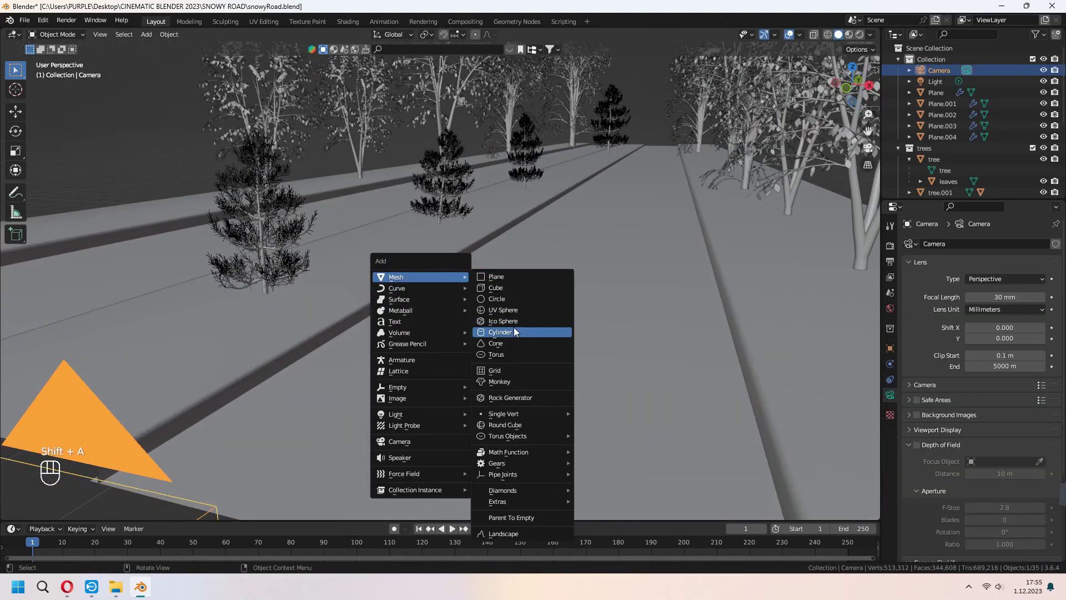
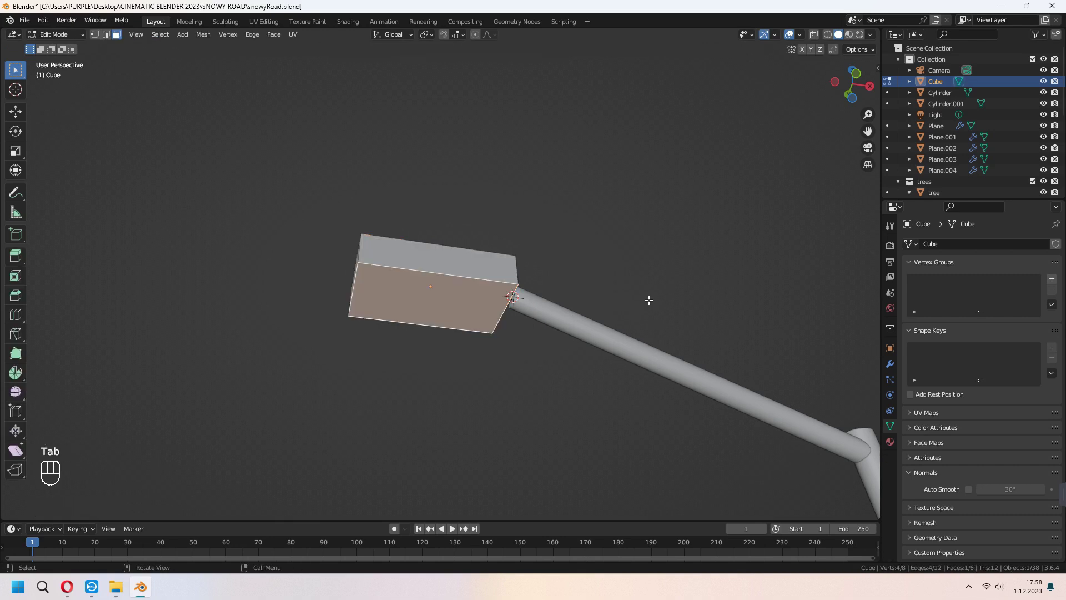
{"action": "key", "text": "i"}
{"action": "key", "text": "e"}
{"action": "left_click", "coordinate": [641, 284]}
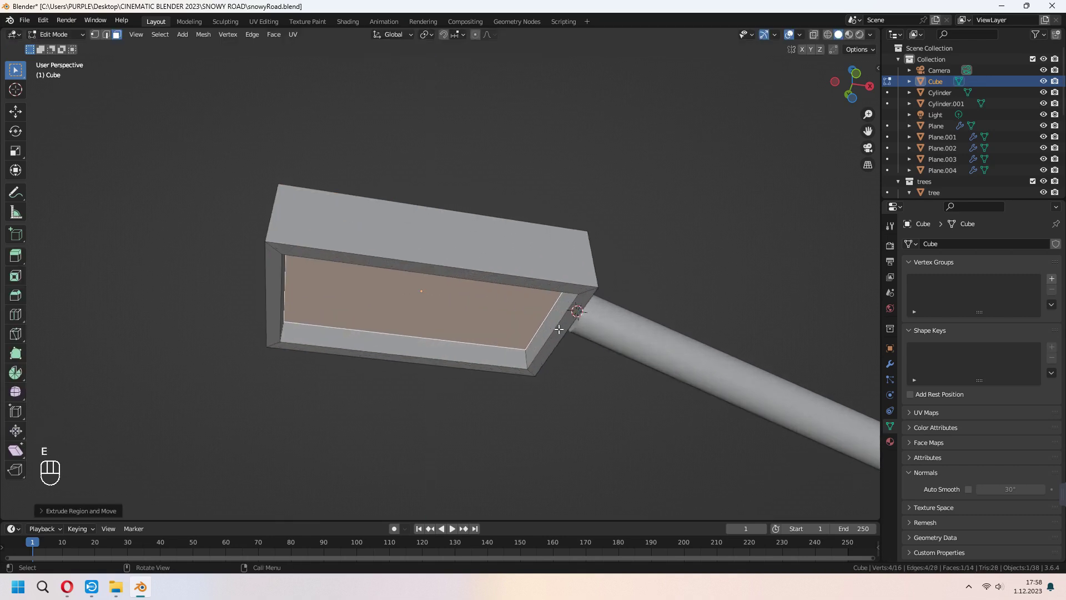
{"action": "middle_click", "coordinate": [576, 337]}
{"action": "key", "text": "s"}
{"action": "left_click", "coordinate": [703, 363]}
{"action": "left_click_drag", "start_coordinate": [638, 365], "coordinate": [621, 337]}
{"action": "key", "text": "i"}
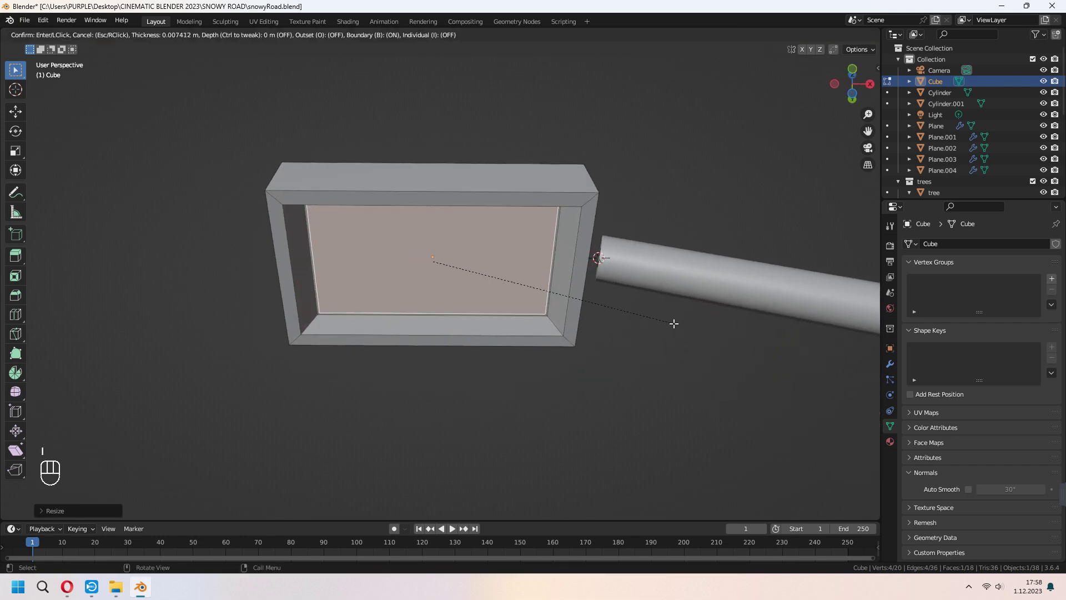
{"action": "key", "text": "e"}
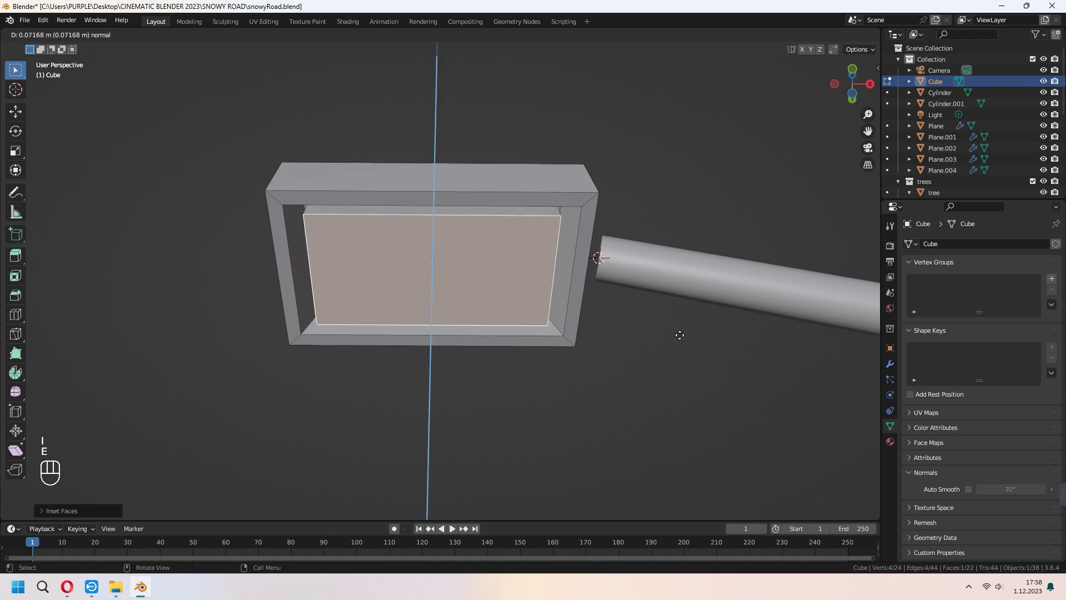
{"action": "left_click", "coordinate": [691, 344]}
- Give the lamp head a level-2 Subdivision modifier with smooth shading and repeat lamps along the road
{"action": "left_click_drag", "start_coordinate": [679, 378], "coordinate": [713, 399]}
{"action": "key", "text": "s"}
{"action": "key", "text": "g"}
{"action": "key", "text": "z"}
{"action": "left_click", "coordinate": [718, 403]}
{"action": "key", "text": "Tab"}
{"action": "left_click_drag", "start_coordinate": [689, 407], "coordinate": [896, 366]}
{"action": "left_click", "coordinate": [896, 366]}
{"action": "left_click_drag", "start_coordinate": [944, 248], "coordinate": [854, 445]}
{"action": "left_click_drag", "start_coordinate": [718, 424], "coordinate": [682, 369]}
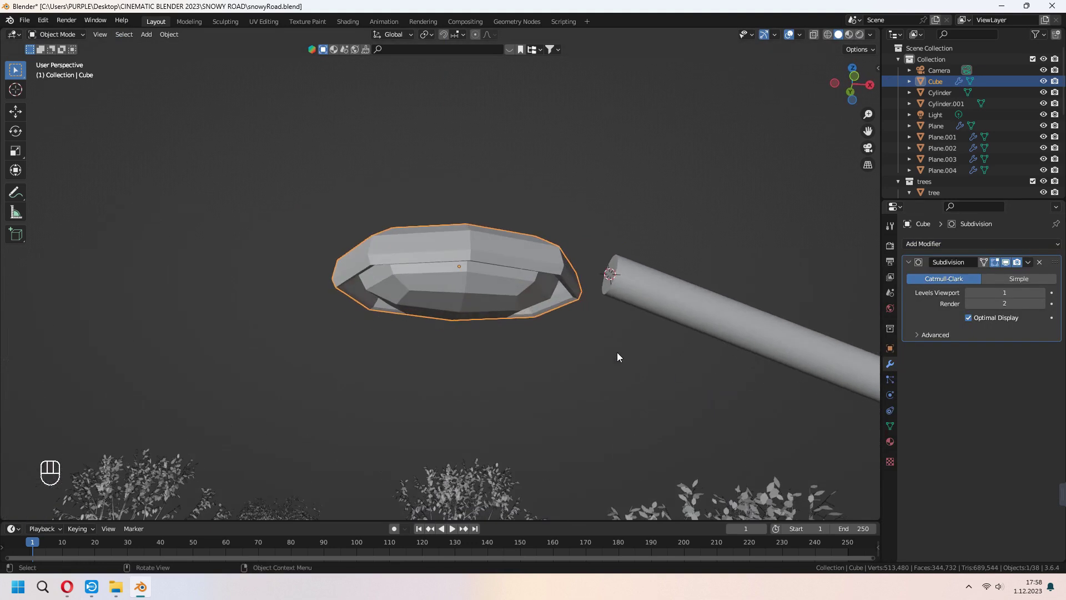
{"action": "left_click_drag", "start_coordinate": [464, 254], "coordinate": [454, 204]}
{"action": "left_click_drag", "start_coordinate": [589, 290], "coordinate": [590, 262]}
{"action": "left_click", "coordinate": [1045, 296]}
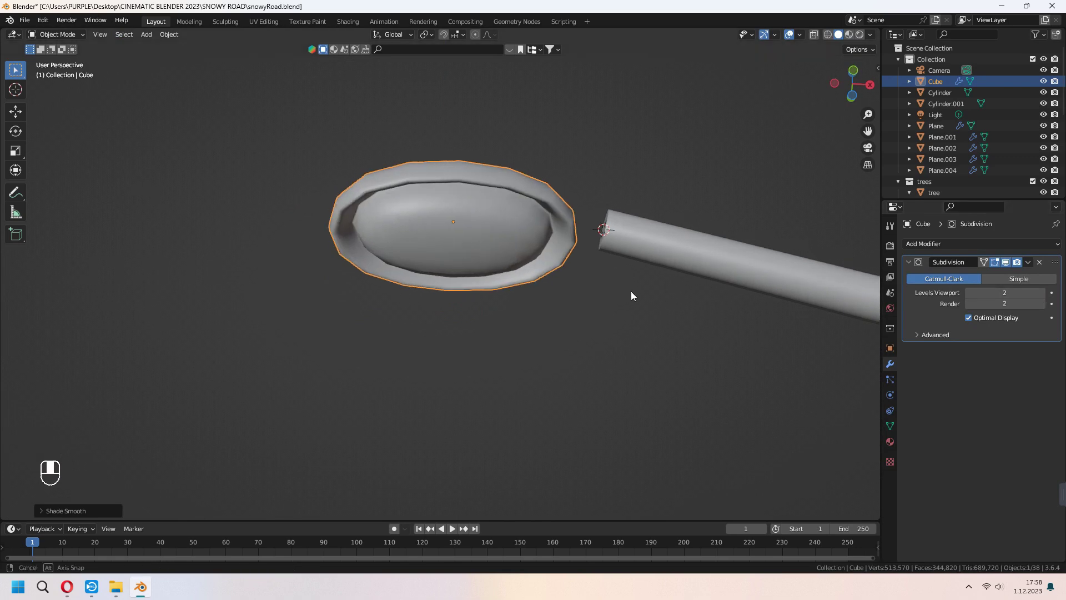
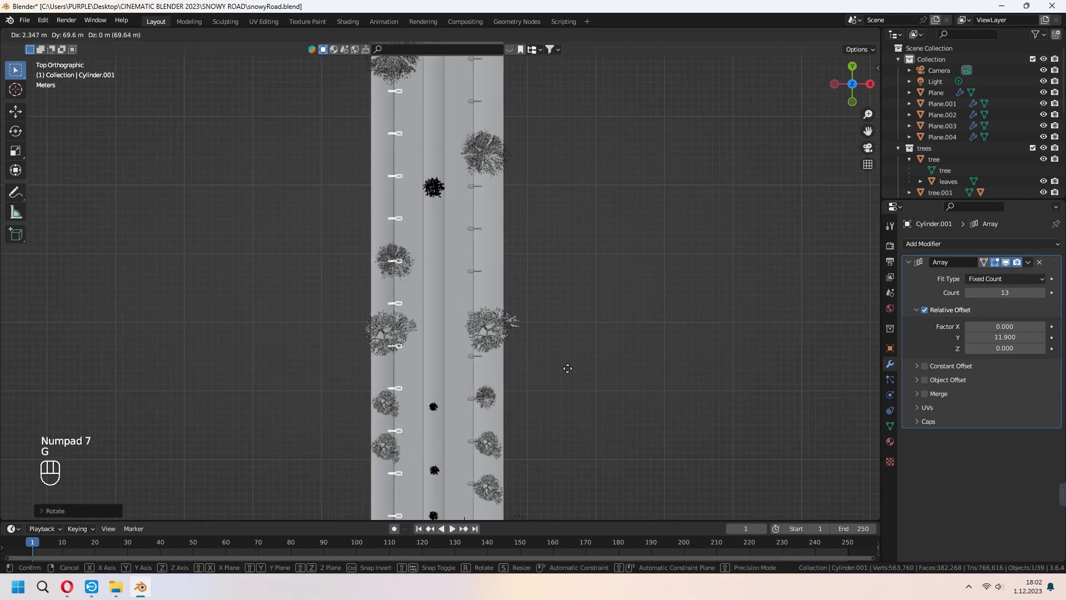
{"action": "key", "text": "KP_0"}
- In Preferences > Add-ons, search 'land' and enable Add Mesh: A.N.T.Landscape
{"action": "middle_click", "coordinate": [629, 328]}
{"action": "left_click", "coordinate": [56, 26]}
{"action": "left_click_drag", "start_coordinate": [53, 26], "coordinate": [80, 162]}
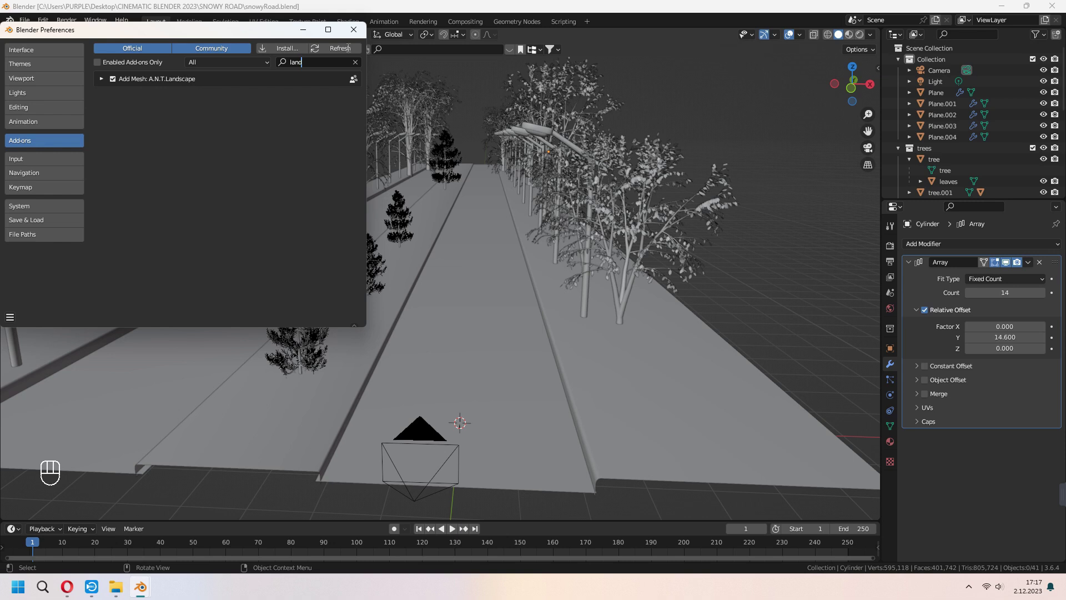
- Add a Landscape mesh beside the road, enlarge it and set Hybrid MFractal noise on a Voronoi F1 basis
{"action": "key", "text": "shift+a"}
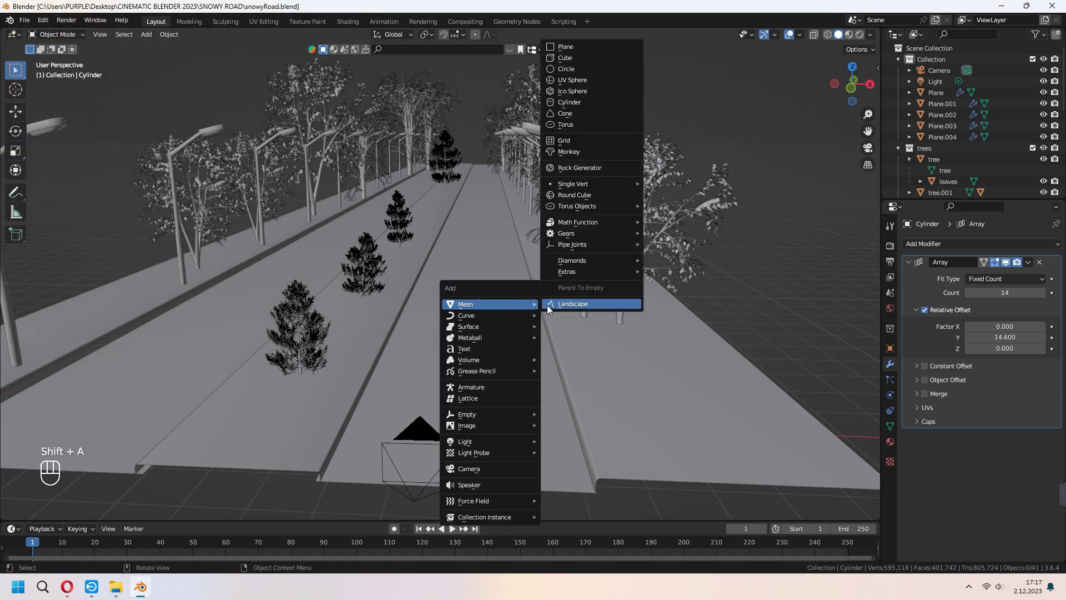
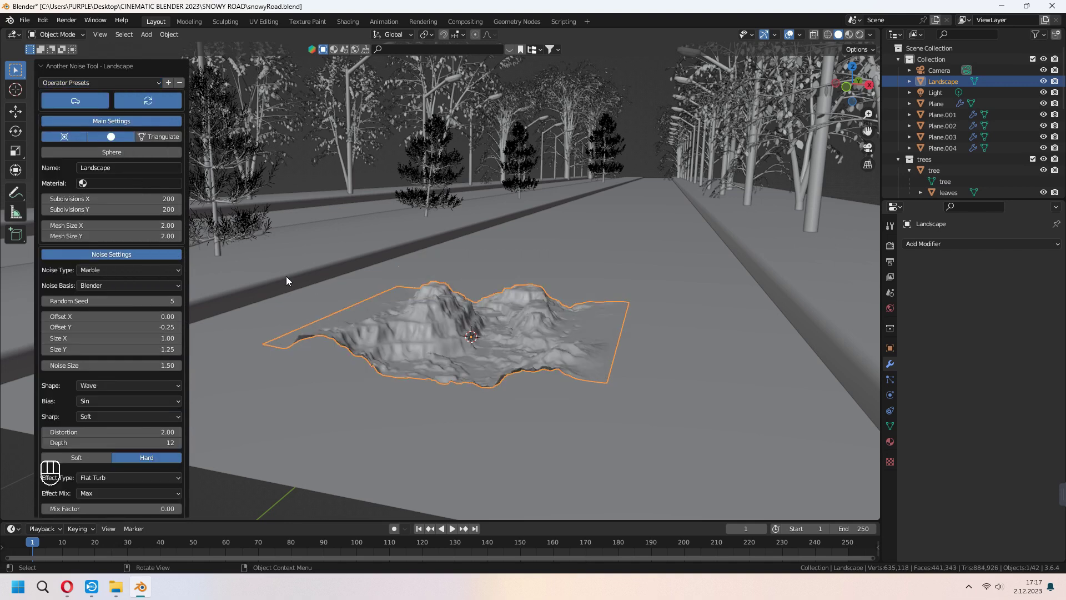
{"action": "left_click_drag", "start_coordinate": [102, 87], "coordinate": [87, 181]}
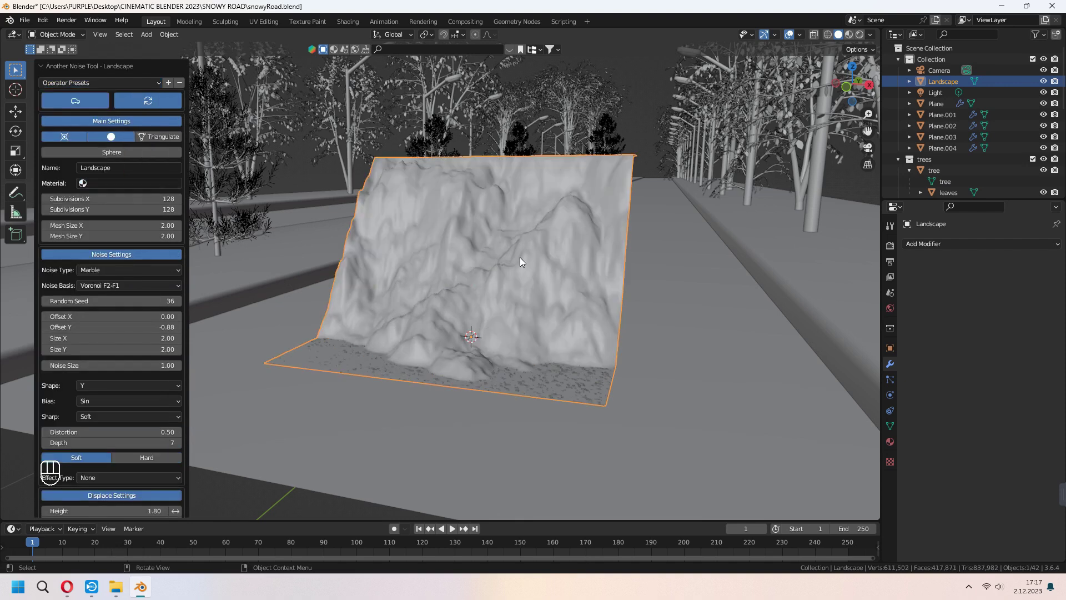
{"action": "left_click_drag", "start_coordinate": [103, 86], "coordinate": [76, 284]}
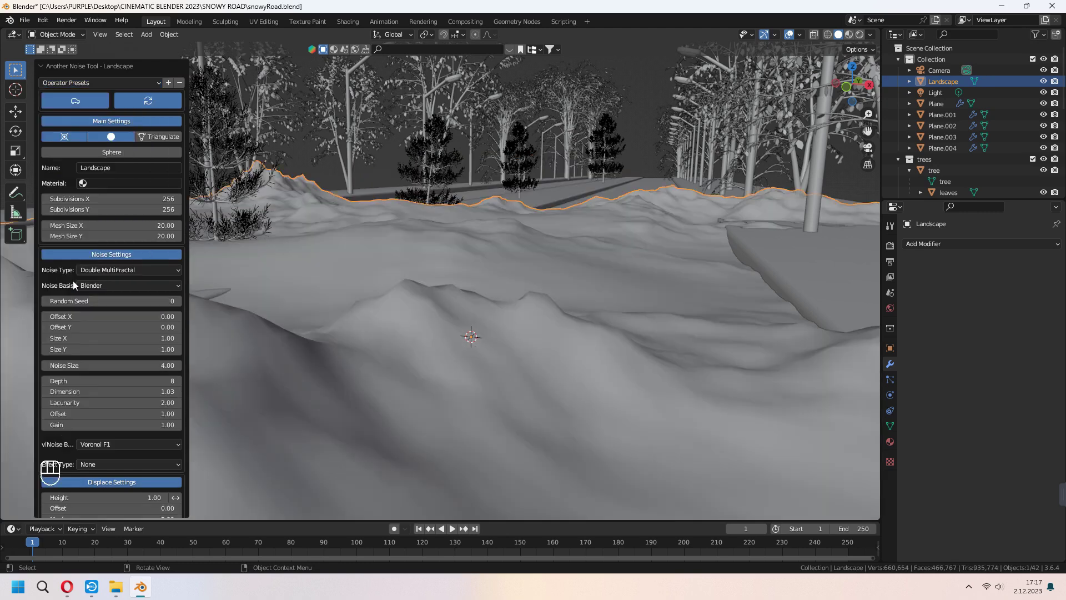
{"action": "left_click_drag", "start_coordinate": [456, 328], "coordinate": [462, 347]}
{"action": "left_click_drag", "start_coordinate": [513, 336], "coordinate": [524, 317]}
{"action": "left_click_drag", "start_coordinate": [105, 86], "coordinate": [347, 371]}
- Try a couple of terrain presets on the landscape while checking it from different angles
{"action": "middle_click", "coordinate": [468, 341]}
{"action": "middle_click", "coordinate": [486, 395]}
{"action": "middle_click", "coordinate": [457, 346]}
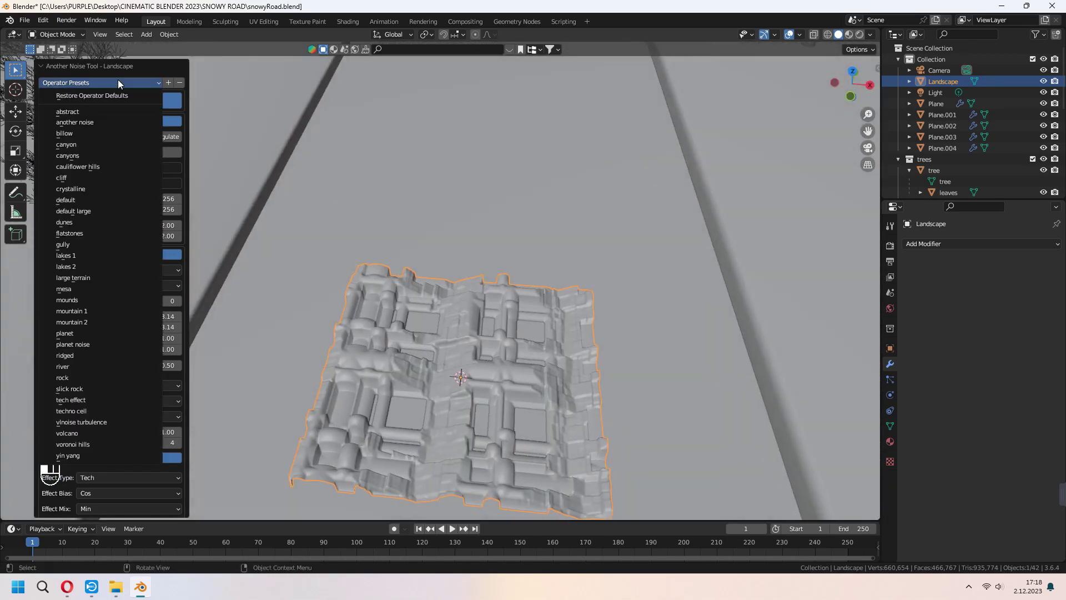
{"action": "left_click_drag", "start_coordinate": [591, 339], "coordinate": [594, 300]}
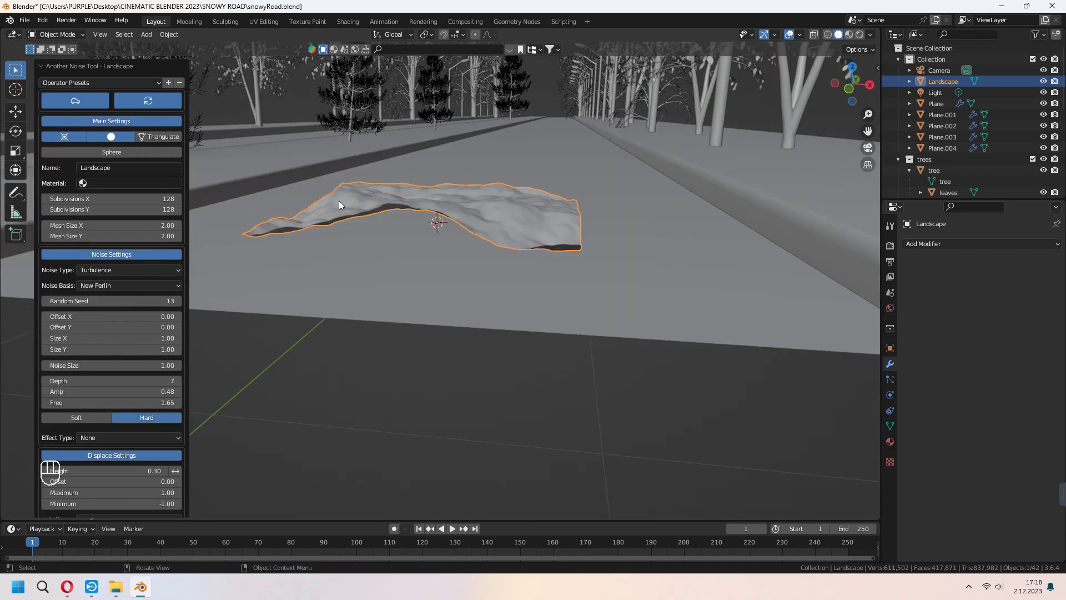
{"action": "left_click_drag", "start_coordinate": [97, 88], "coordinate": [89, 167]}
- Cycle through random seeds until the rolling terrain shape looks right
{"action": "middle_click", "coordinate": [470, 269]}
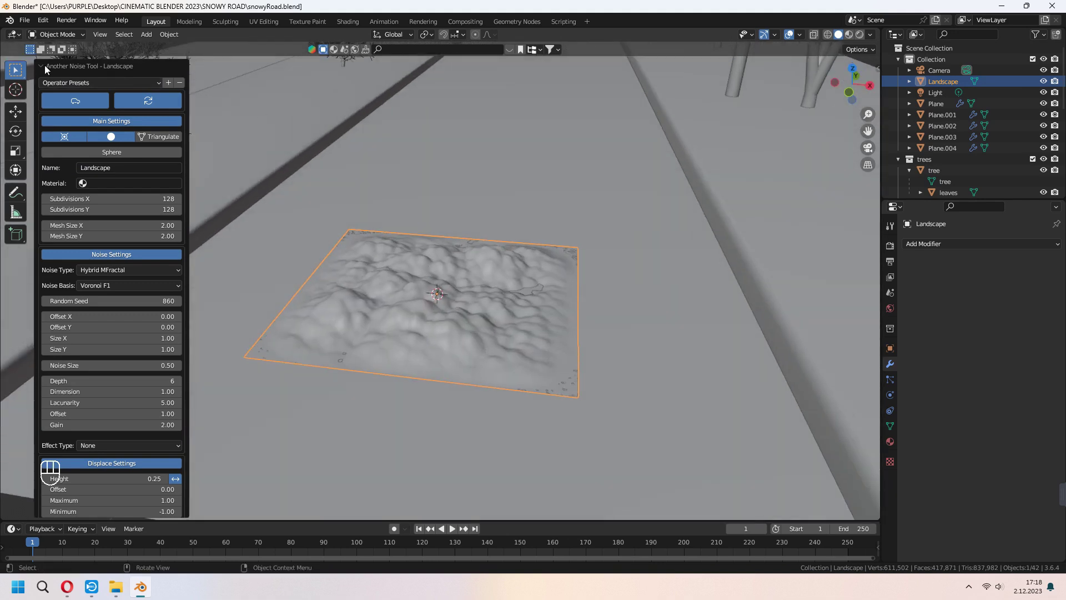
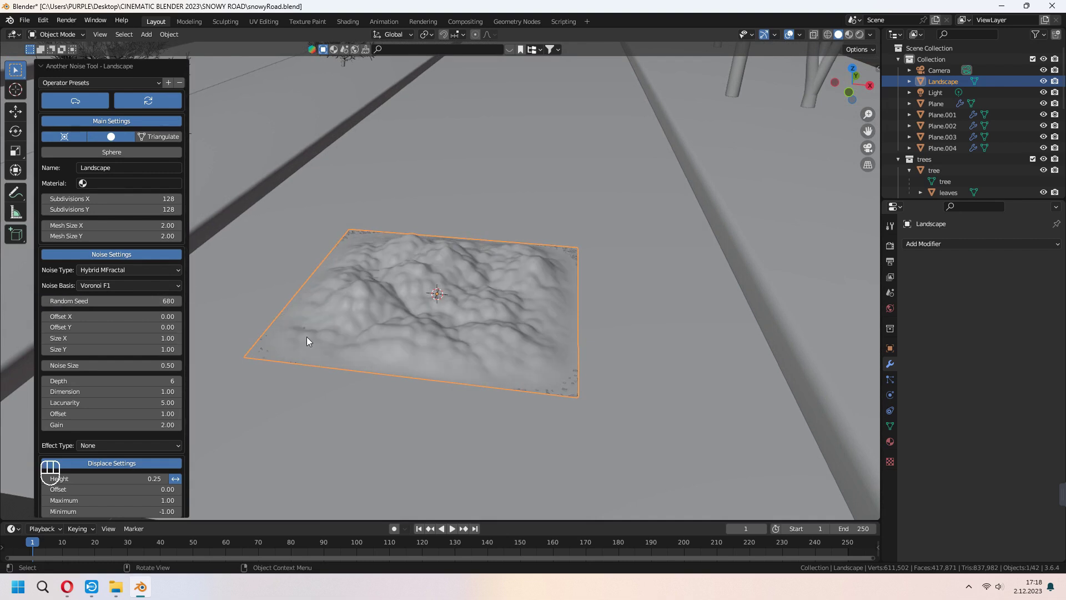
{"action": "middle_click", "coordinate": [182, 405]}
{"action": "scroll", "scroll_direction": "down", "scroll_amount": 3}
{"action": "left_click_drag", "start_coordinate": [185, 411], "coordinate": [164, 353]}
{"action": "left_click_drag", "start_coordinate": [164, 353], "coordinate": [108, 390]}
{"action": "left_click_drag", "start_coordinate": [154, 351], "coordinate": [164, 414]}
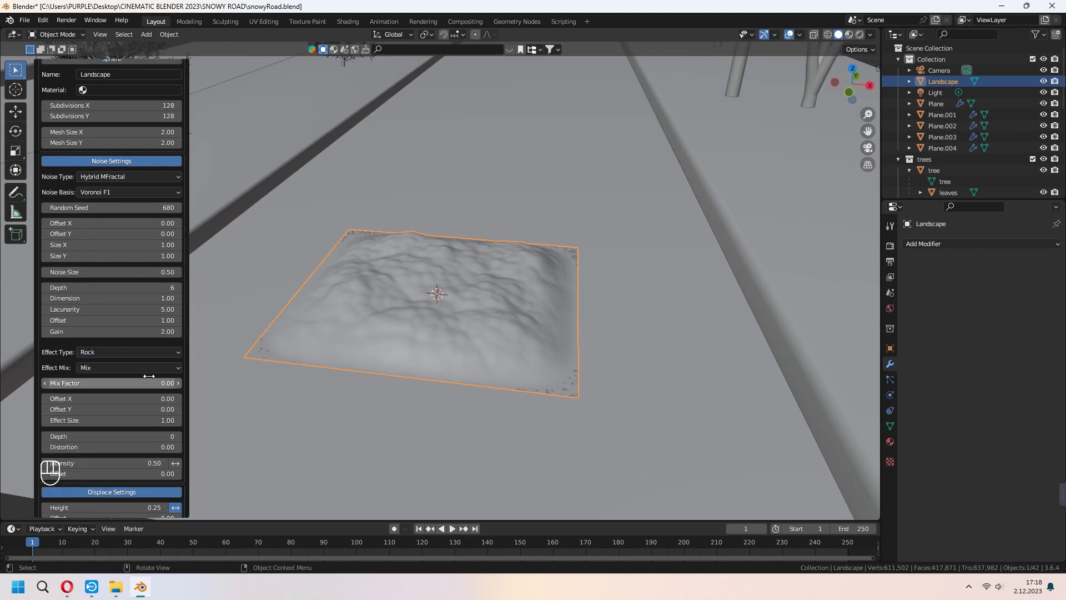
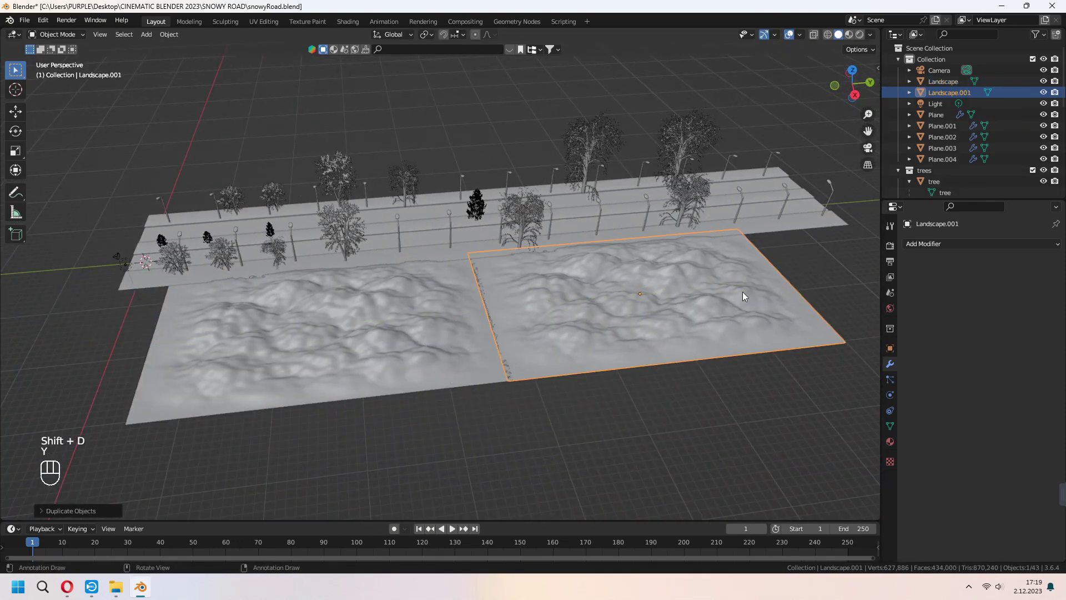
- Duplicate the terrain and place the copies along one side of the road, checking through the camera
{"action": "key", "text": "g"}
{"action": "key", "text": "z"}
{"action": "key", "text": "KP_0"}
{"action": "key", "text": "a"}
{"action": "middle_click", "coordinate": [531, 299]}
{"action": "left_click_drag", "start_coordinate": [562, 307], "coordinate": [627, 364]}
- Duplicate another terrain patch onto the other side of the road, scaled and slid along X into place
{"action": "key", "text": "shift+d"}
{"action": "key", "text": "x"}
{"action": "left_click", "coordinate": [408, 352]}
{"action": "key", "text": "s"}
{"action": "key", "text": "x"}
{"action": "key", "text": "g"}
{"action": "key", "text": "x"}
{"action": "left_click", "coordinate": [496, 337]}
{"action": "middle_click", "coordinate": [507, 371]}
{"action": "left_click", "coordinate": [504, 357]}
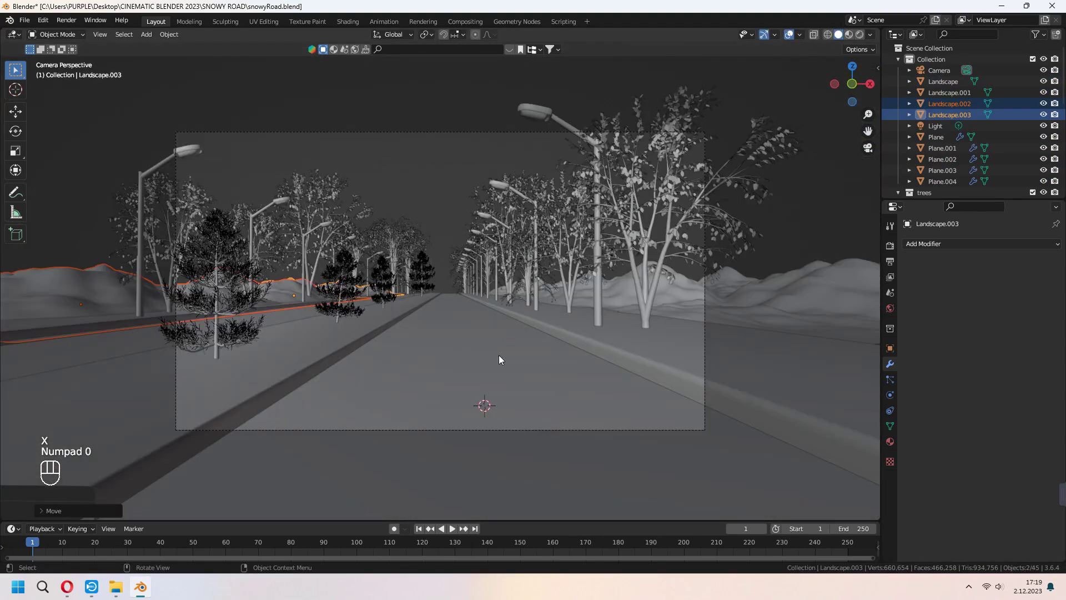
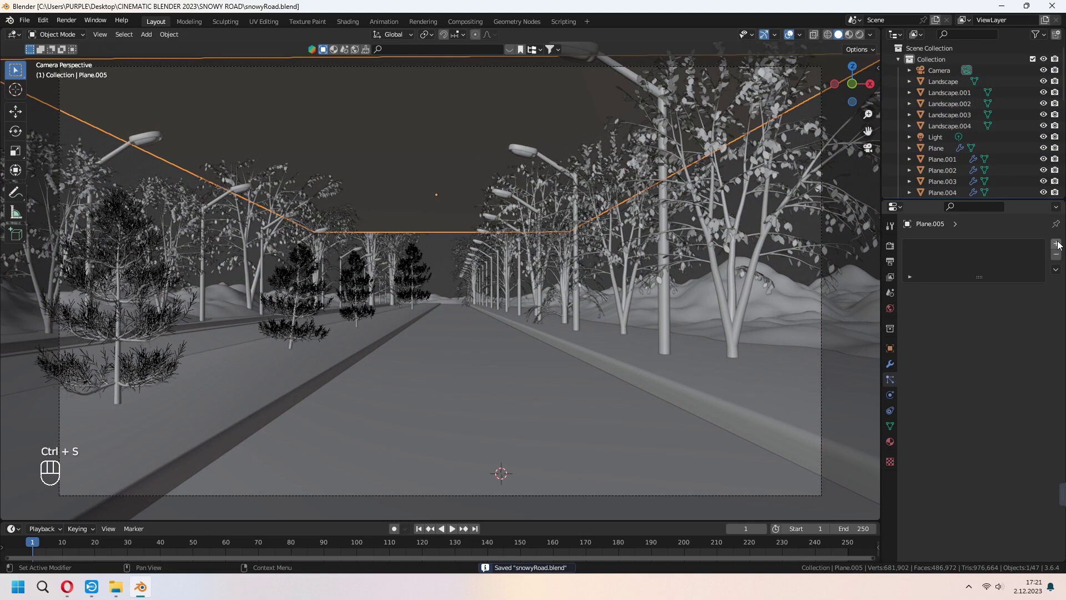
- Give Plane.005 a 7000-particle snow system from frame -250 to 300, preview it and save
{"action": "left_click", "coordinate": [1061, 243]}
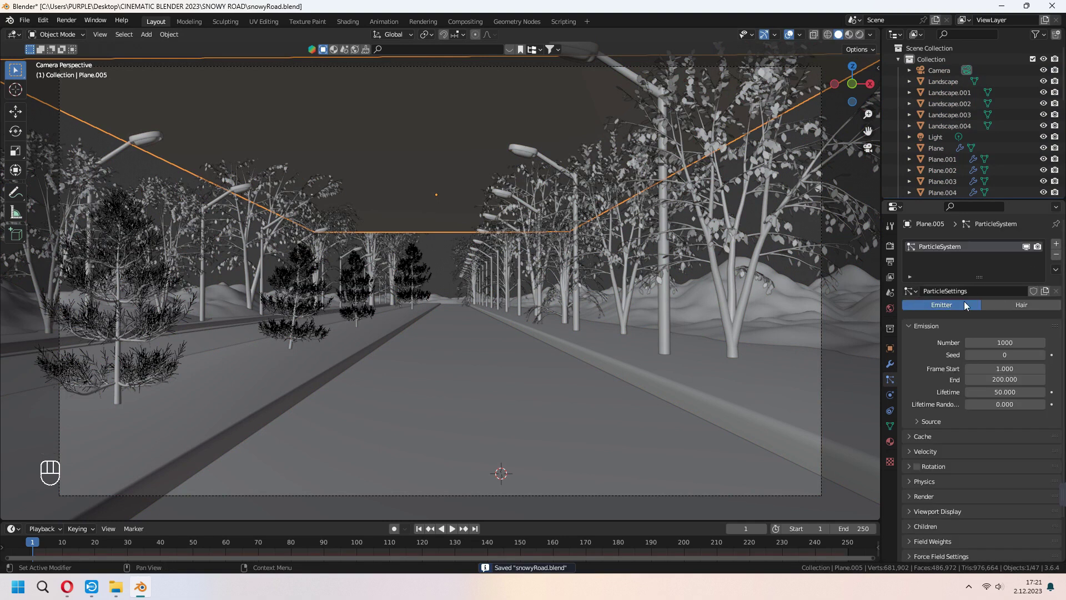
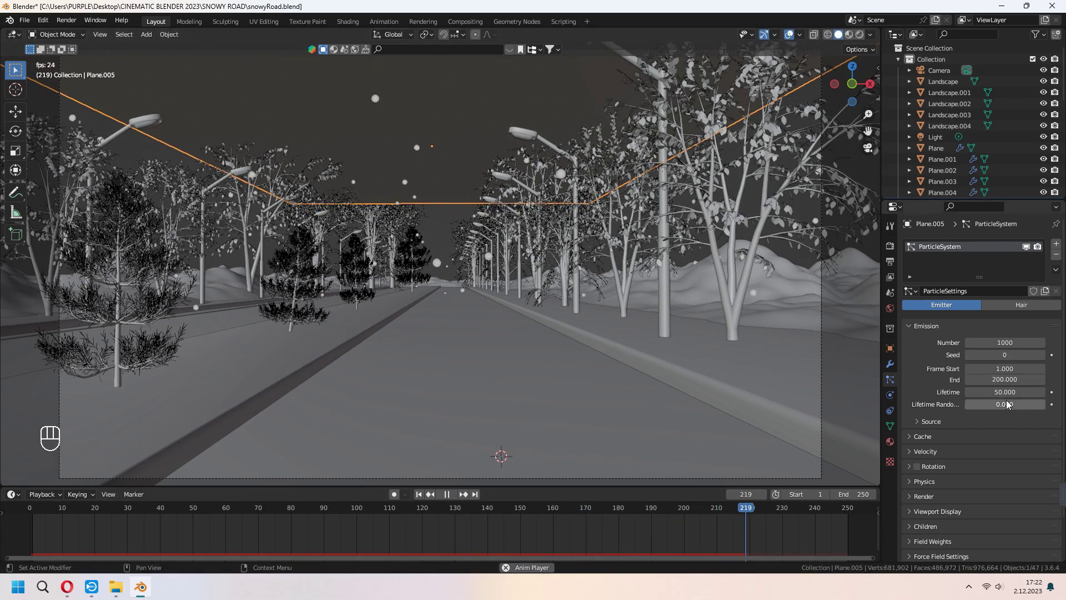
{"action": "key", "text": "space"}
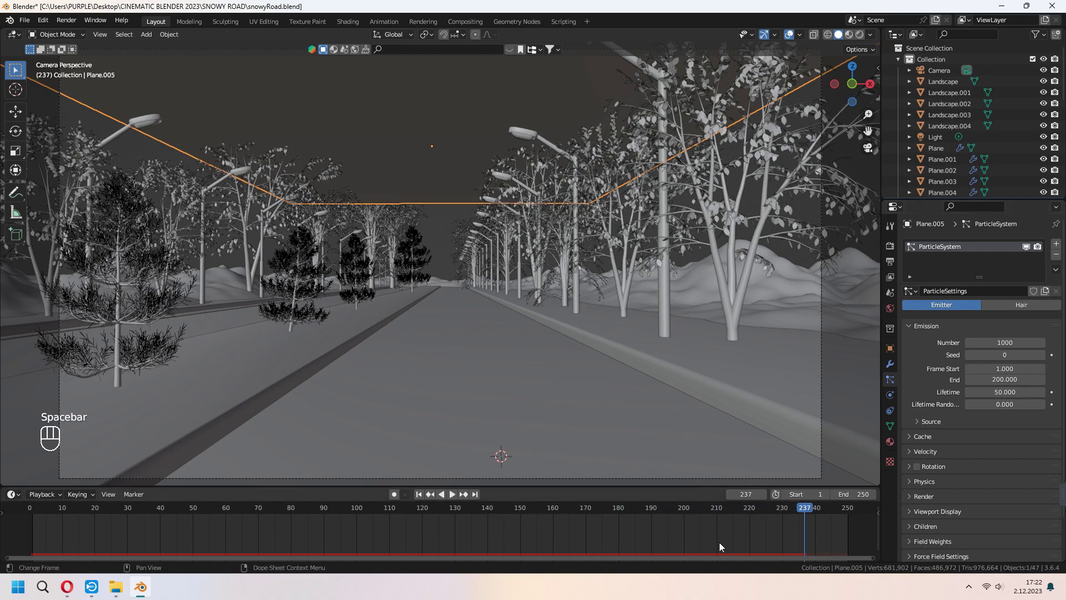
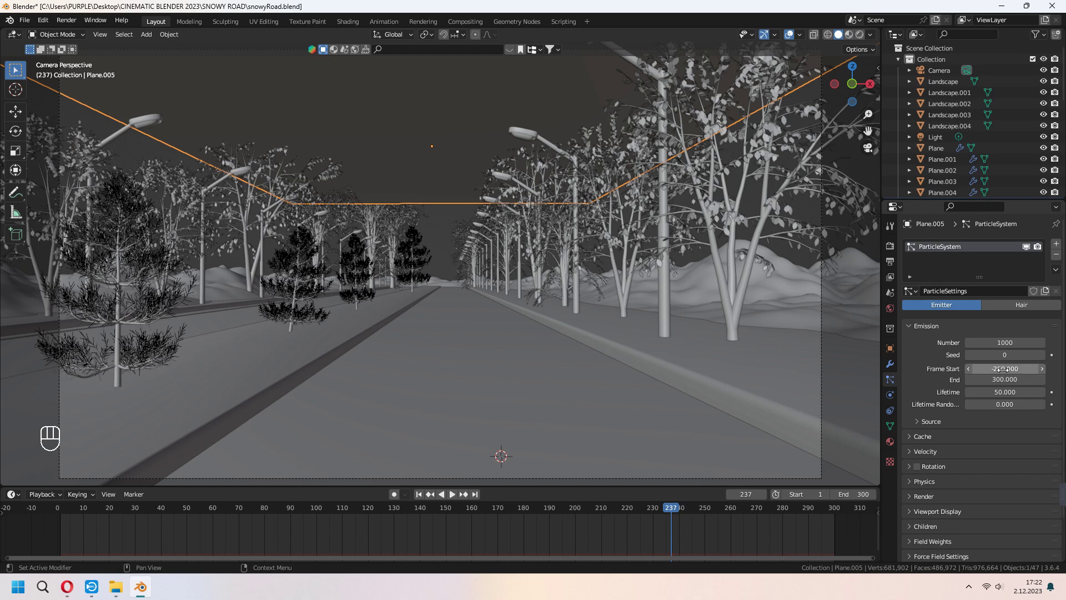
{"action": "key", "text": "space"}
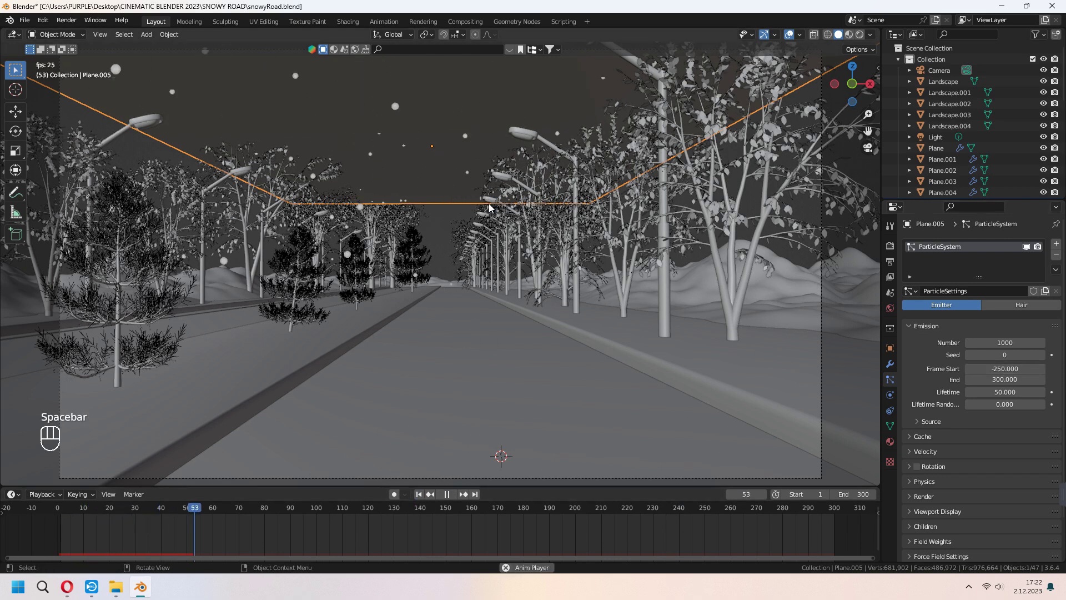
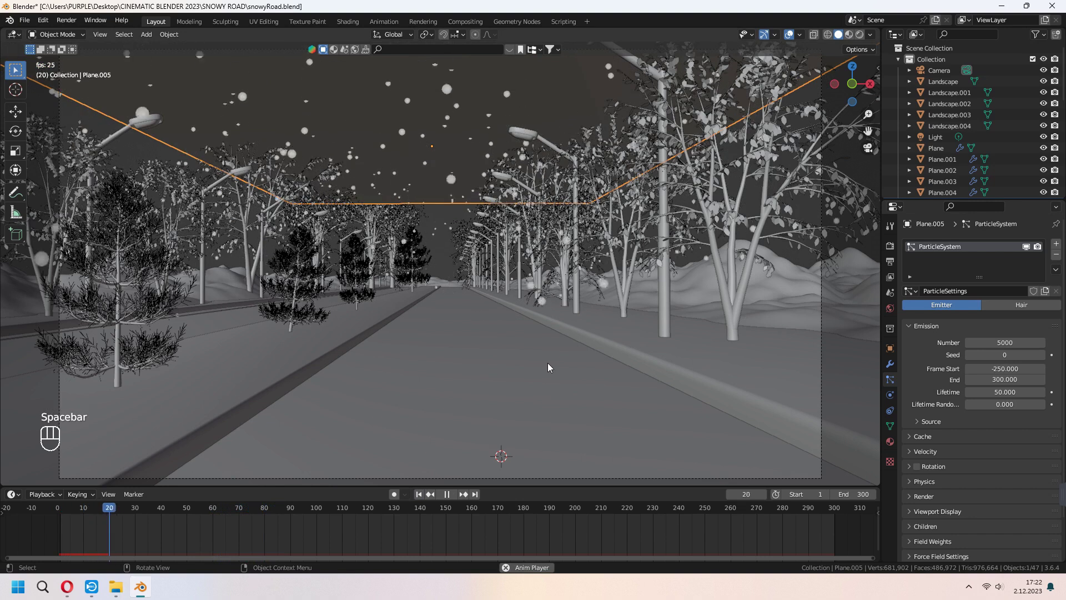
{"action": "key", "text": "space"}
{"action": "key", "text": "ctrl+s"}
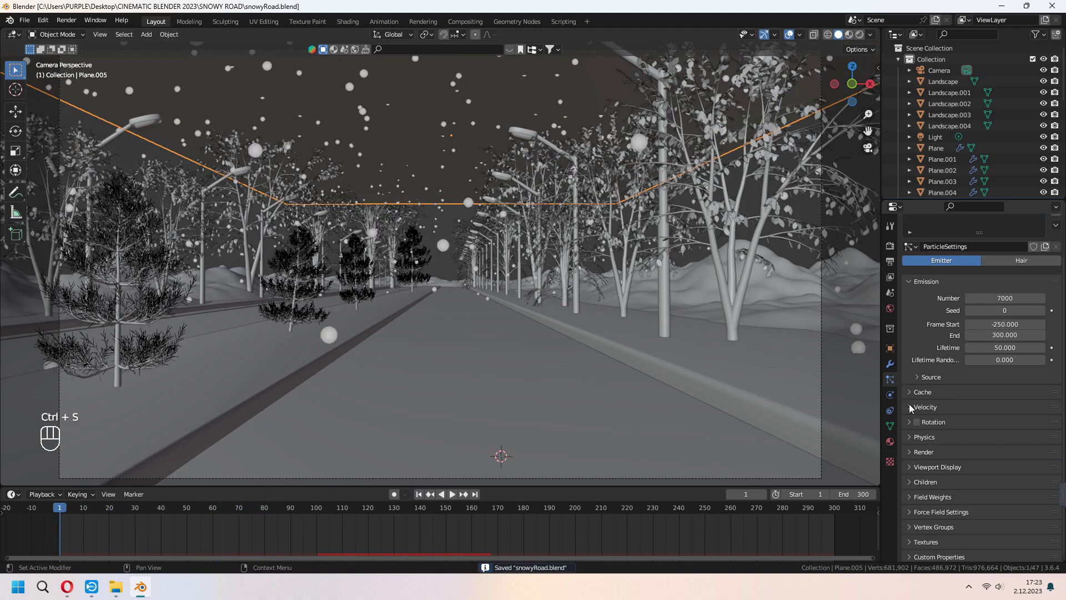
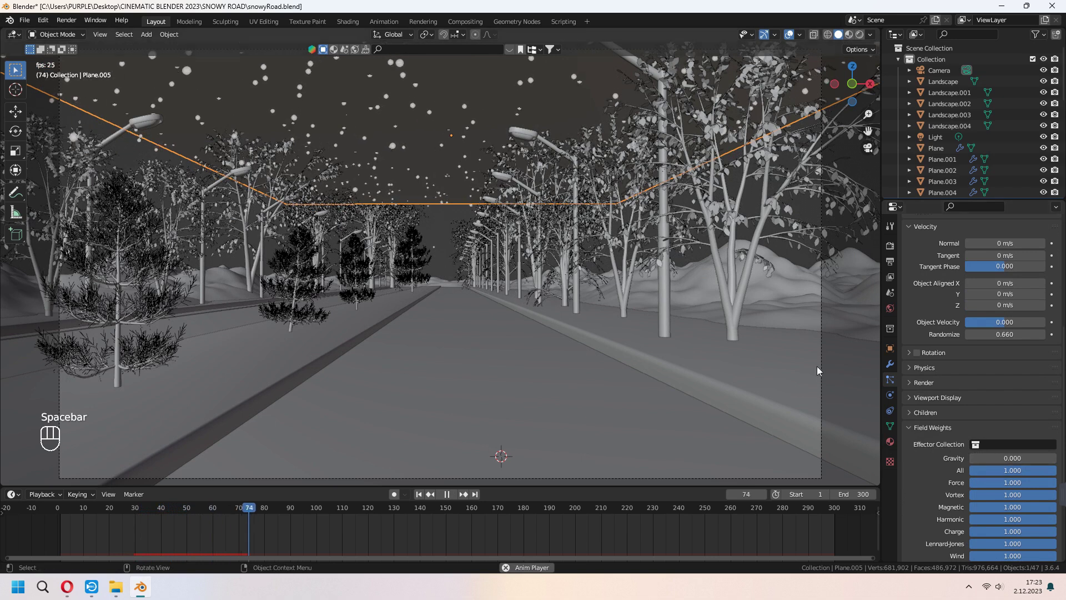
- Lower the snow's gravity weight to 0.686 with 0.660 velocity randomization, then save while looking over the road
{"action": "left_click_drag", "start_coordinate": [979, 460], "coordinate": [1034, 462]}
{"action": "left_click_drag", "start_coordinate": [636, 358], "coordinate": [617, 363]}
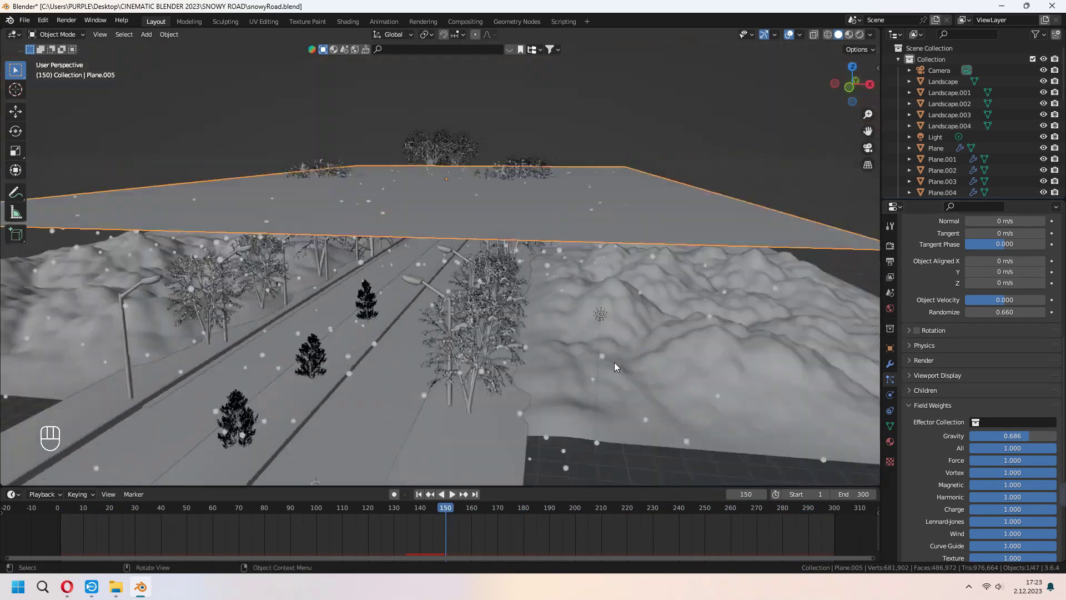
{"action": "left_click_drag", "start_coordinate": [634, 388], "coordinate": [641, 334]}
{"action": "left_click", "coordinate": [639, 361]}
{"action": "left_click_drag", "start_coordinate": [620, 350], "coordinate": [530, 320]}
{"action": "key", "text": "ctrl+shift+s"}
{"action": "left_click_drag", "start_coordinate": [422, 495], "coordinate": [557, 349]}
- Add an Ico Sphere in an empty area off the X axis and frame it in view
{"action": "key", "text": "shift+a"}
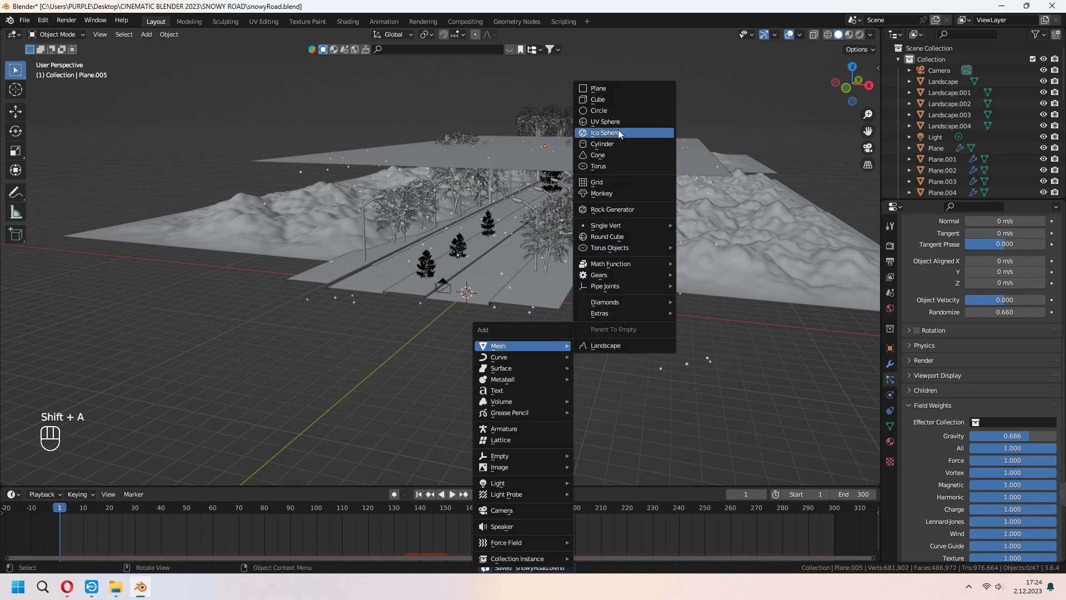
{"action": "left_click_drag", "start_coordinate": [639, 259], "coordinate": [647, 272]}
{"action": "key", "text": "s"}
{"action": "key", "text": "g"}
{"action": "key", "text": "x"}
{"action": "key", "text": "KP_Decimal"}
{"action": "middle_click", "coordinate": [366, 329]}
{"action": "left_click_drag", "start_coordinate": [433, 333], "coordinate": [435, 371]}
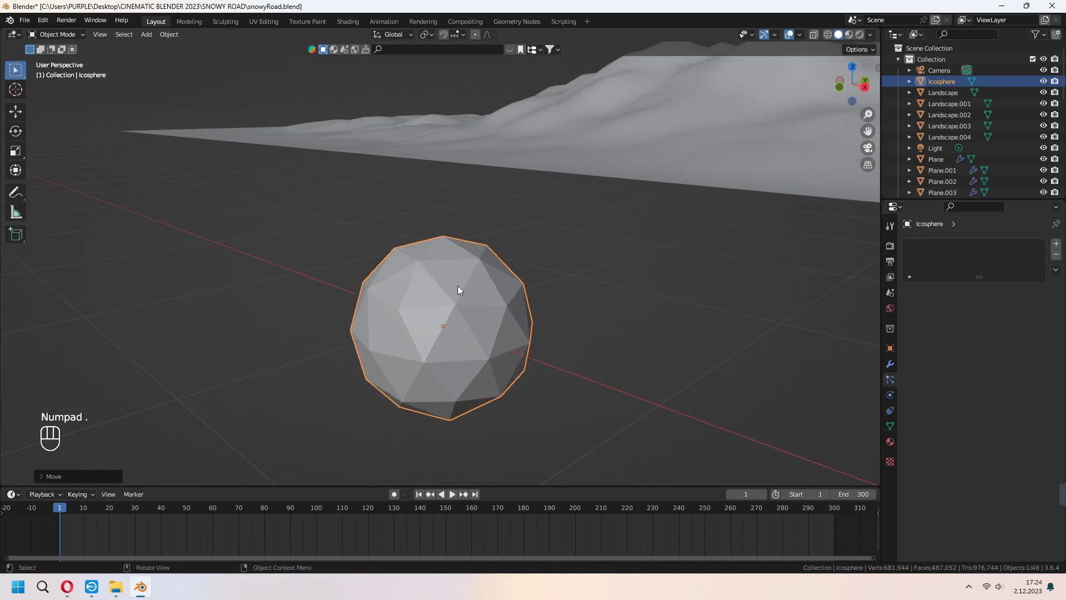
{"action": "left_click", "coordinate": [461, 289]}
- Pull the icosphere's top vertex up with proportional falloff and squash it into a lumpy teardrop snowball
{"action": "key", "text": "Tab"}
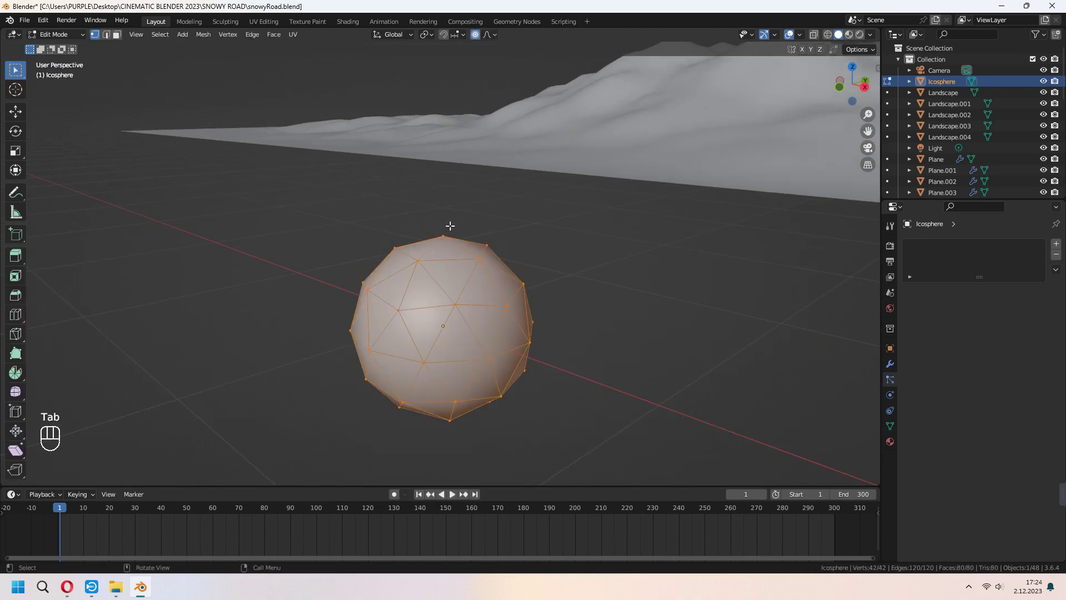
{"action": "left_click", "coordinate": [449, 233]}
{"action": "key", "text": "g"}
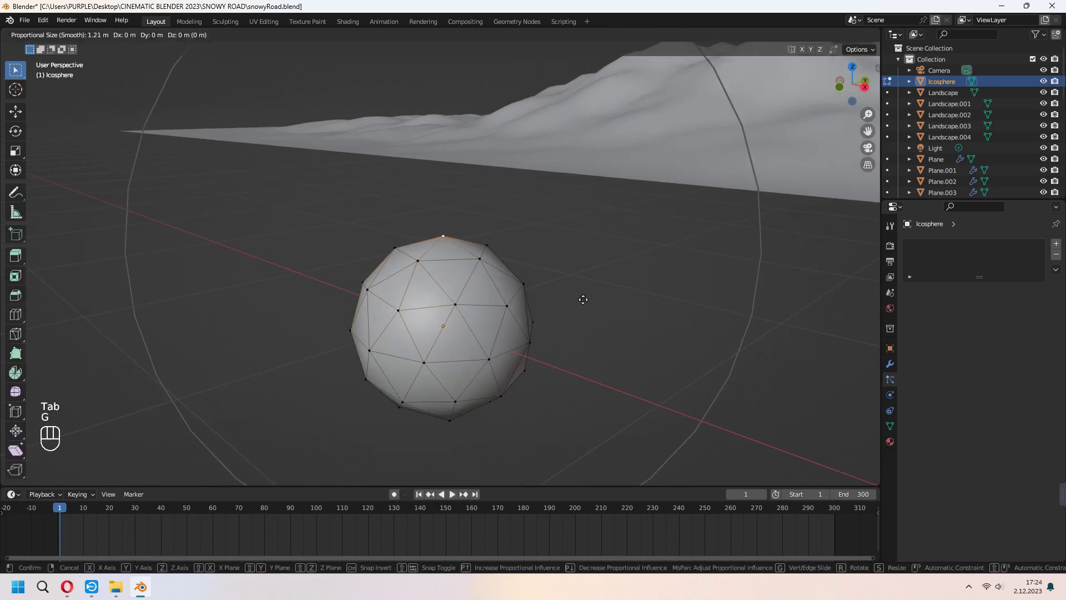
{"action": "left_click", "coordinate": [584, 254]}
{"action": "key", "text": "g"}
{"action": "left_click", "coordinate": [384, 359]}
{"action": "key", "text": "g"}
{"action": "key", "text": "Tab"}
{"action": "middle_click", "coordinate": [356, 384]}
{"action": "key", "text": "s"}
{"action": "key", "text": "x"}
{"action": "key", "text": "y"}
{"action": "left_click", "coordinate": [578, 323]}
{"action": "key", "text": "Tab"}
{"action": "key", "text": "Tab"}
- Duplicate the snowball along X, rescale and reshape the copy beside the original
{"action": "key", "text": "shift+d"}
{"action": "key", "text": "x"}
{"action": "double_click", "coordinate": [509, 282]}
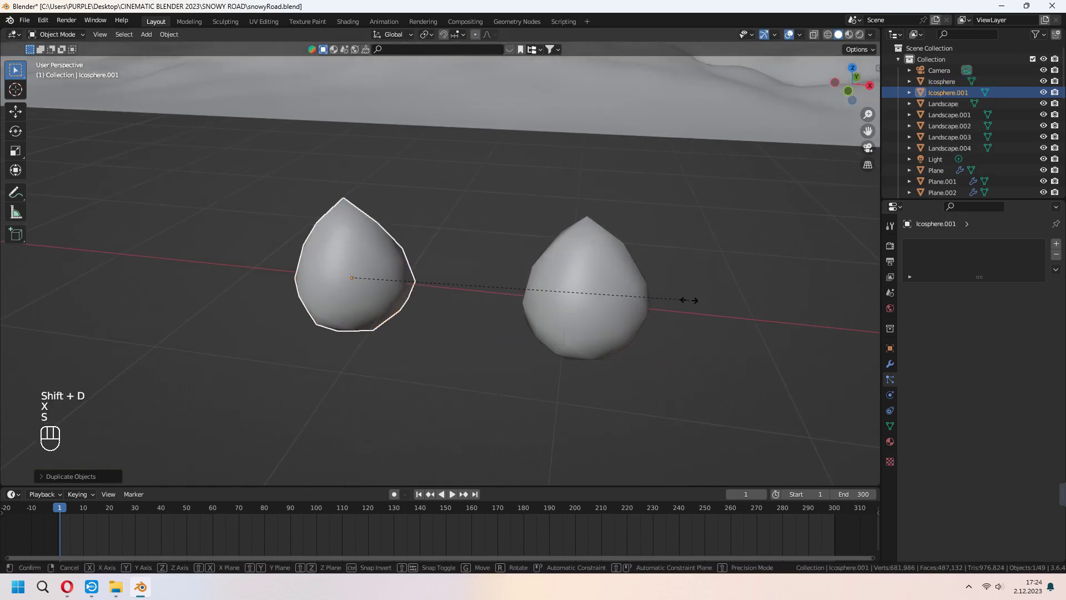
{"action": "key", "text": "s"}
{"action": "key", "text": "Tab"}
{"action": "key", "text": "g"}
{"action": "left_click", "coordinate": [392, 290]}
{"action": "key", "text": "g"}
{"action": "key", "text": "g"}
{"action": "left_click_drag", "start_coordinate": [350, 318], "coordinate": [380, 251]}
{"action": "key", "text": "g"}
{"action": "key", "text": "Tab"}
{"action": "middle_click", "coordinate": [382, 305]}
- Duplicate a third snowball along Y, shrink it and tweak its shape
{"action": "key", "text": "shift+d"}
{"action": "key", "text": "y"}
{"action": "key", "text": "s"}
{"action": "key", "text": "g"}
{"action": "key", "text": "y"}
{"action": "key", "text": "x"}
{"action": "middle_click", "coordinate": [672, 198]}
{"action": "key", "text": "s"}
{"action": "key", "text": "Tab"}
{"action": "key", "text": "g"}
{"action": "key", "text": "g"}
{"action": "key", "text": "Tab"}
- Select all three snowballs and move them into a new collection named 'snowballs'
{"action": "left_click_drag", "start_coordinate": [561, 317], "coordinate": [586, 383]}
{"action": "left_click", "coordinate": [494, 263]}
{"action": "key", "text": "m"}
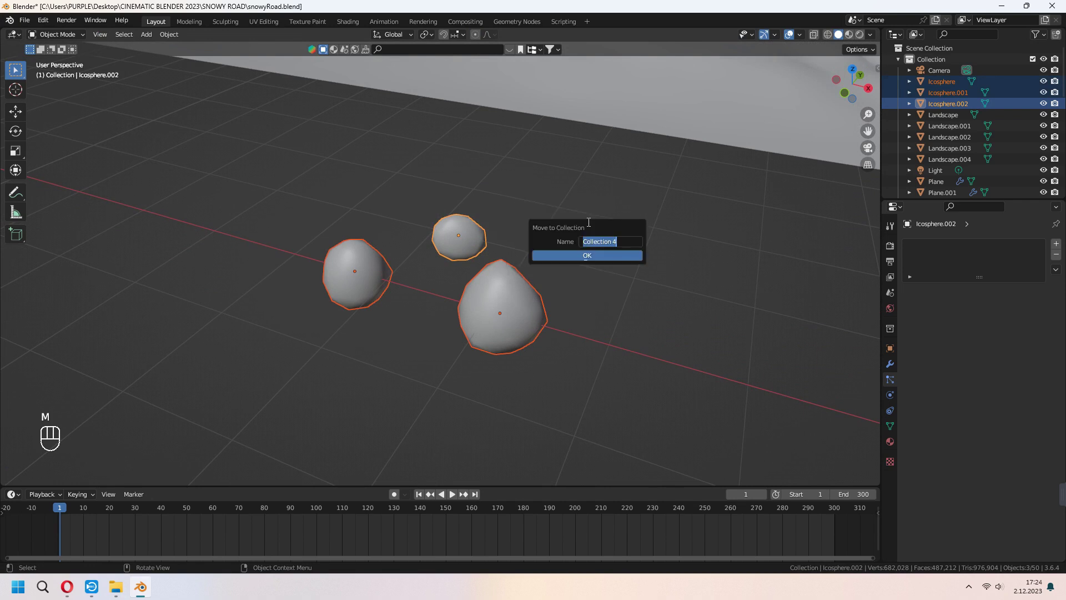
{"action": "key", "text": "l"}
{"action": "key", "text": "Return"}
{"action": "key", "text": "KP_0"}
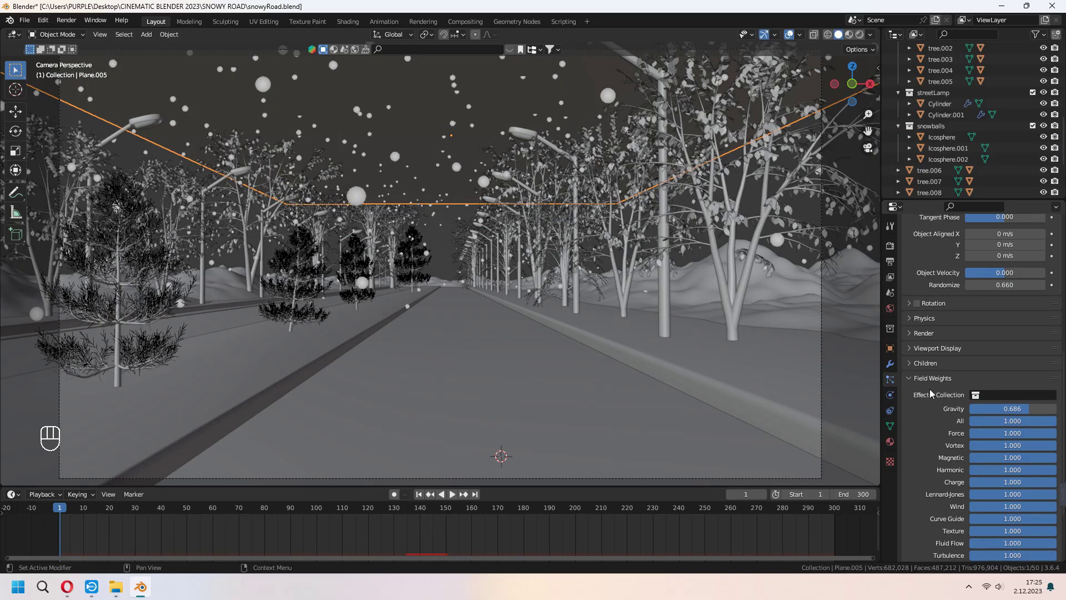
- Render the snow particles as instances of the snowballs collection at scale 0.180 and preview the fall
{"action": "left_click", "coordinate": [912, 334]}
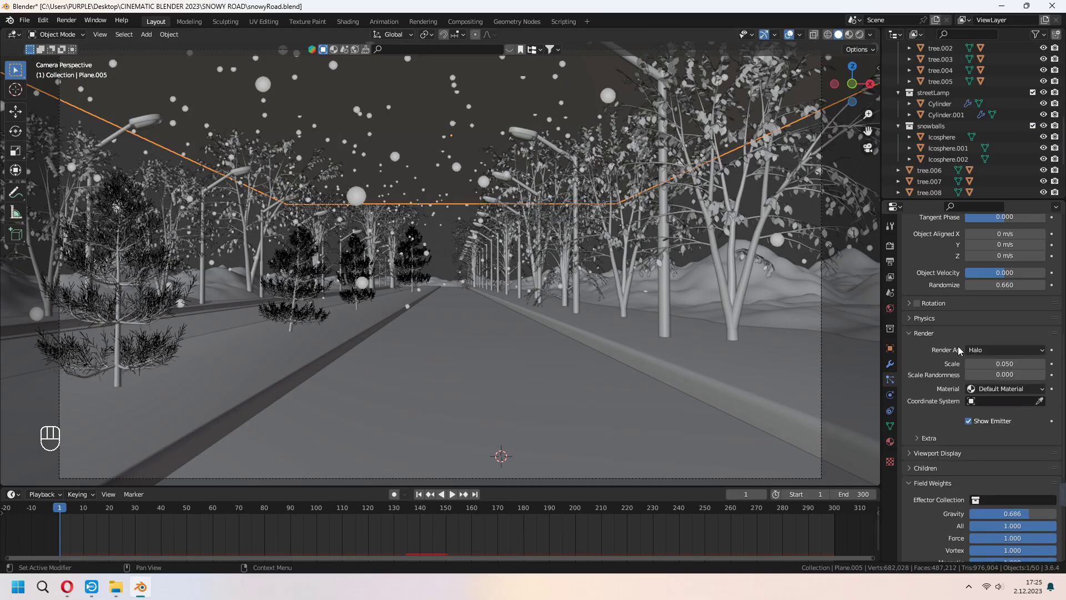
{"action": "left_click_drag", "start_coordinate": [1022, 355], "coordinate": [996, 426]}
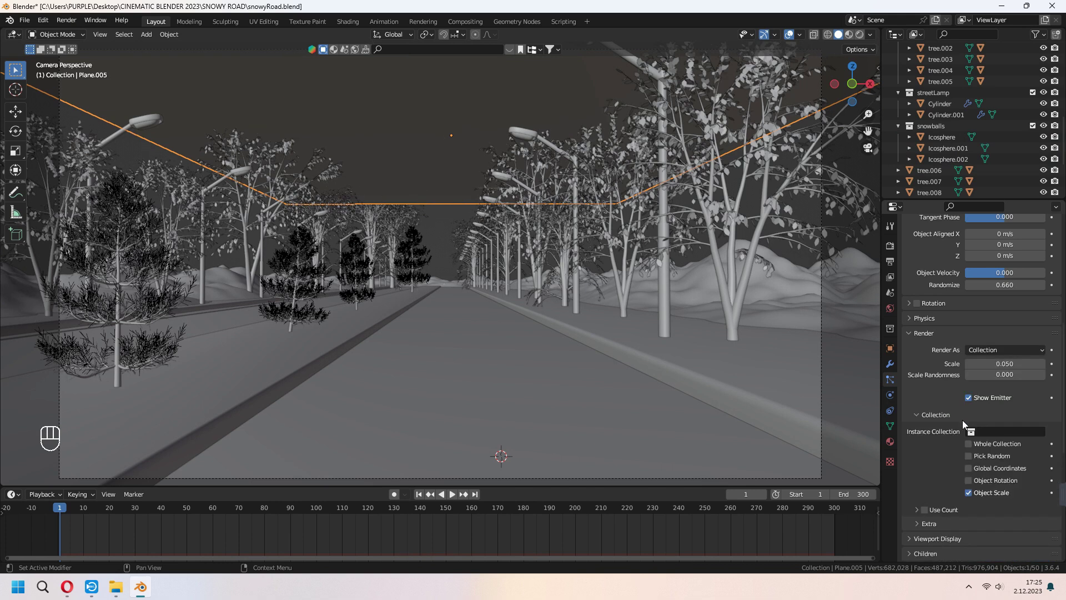
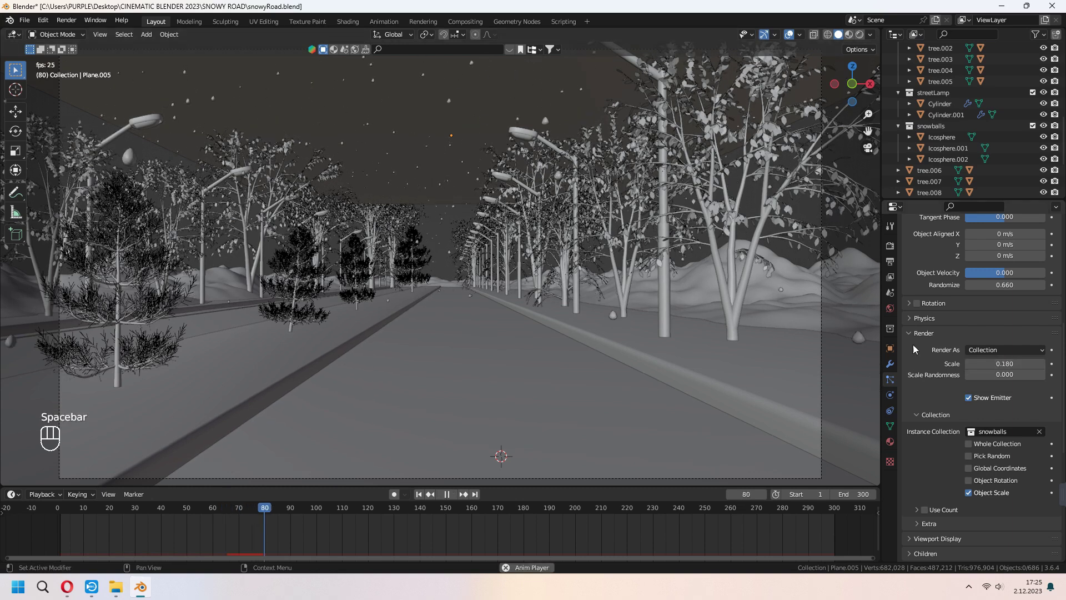
{"action": "key", "text": "space"}
- Leave the camera view, select the landscape and bring up the add list to start snowing the ground
{"action": "left_click_drag", "start_coordinate": [1010, 377], "coordinate": [970, 379]}
{"action": "key", "text": "space"}
{"action": "key", "text": "space"}
{"action": "left_click", "coordinate": [418, 495]}
{"action": "middle_click", "coordinate": [575, 362]}
{"action": "middle_click", "coordinate": [561, 326]}
{"action": "left_click_drag", "start_coordinate": [538, 325], "coordinate": [596, 316]}
{"action": "key", "text": "shift+s"}
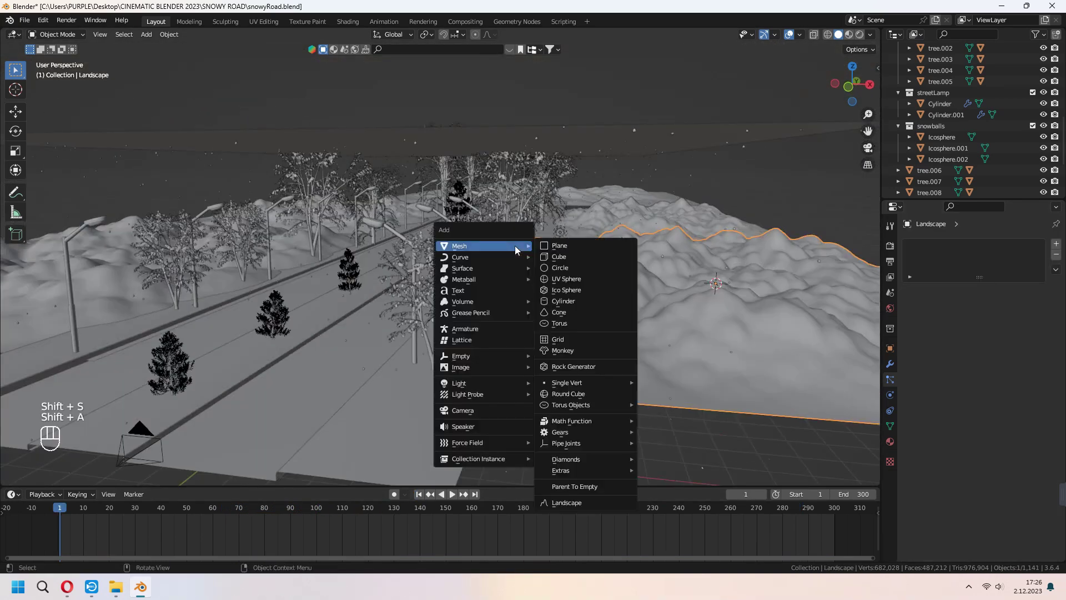
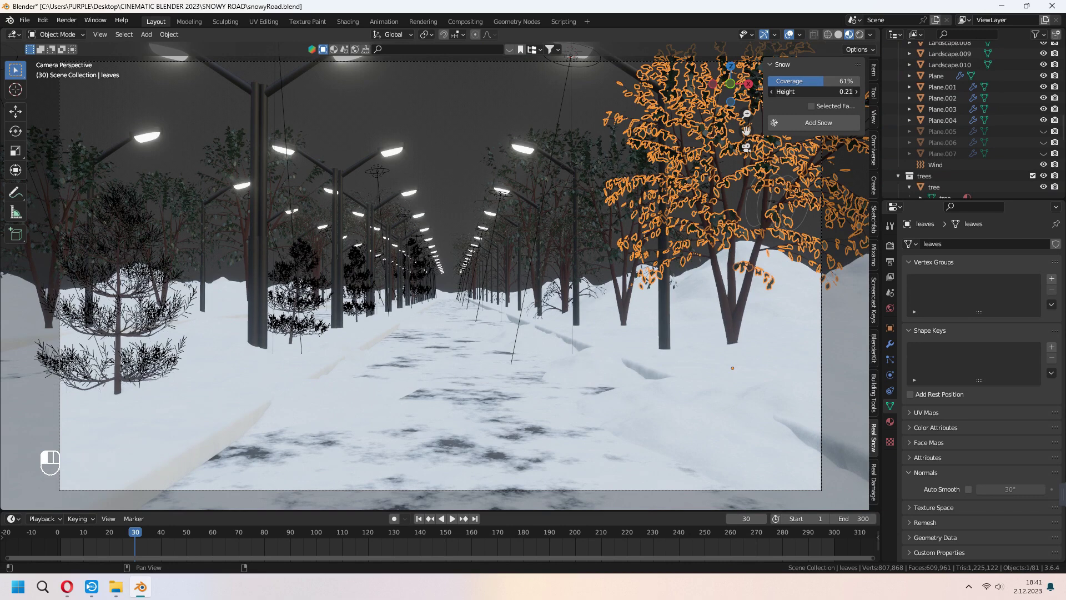
- Look over the snow-capped roadside trees from several angles around the scene
{"action": "left_click", "coordinate": [837, 128]}
{"action": "middle_click", "coordinate": [687, 179]}
{"action": "key", "text": "a"}
{"action": "middle_click", "coordinate": [716, 201]}
{"action": "middle_click", "coordinate": [584, 320]}
{"action": "left_click_drag", "start_coordinate": [703, 293], "coordinate": [814, 122]}
{"action": "middle_click", "coordinate": [695, 257]}
{"action": "left_click_drag", "start_coordinate": [487, 283], "coordinate": [371, 310]}
{"action": "middle_click", "coordinate": [318, 323]}
- Adjust values in the sidebar panel and check the trees' snow caps around the road
{"action": "left_click", "coordinate": [805, 129]}
{"action": "left_click", "coordinate": [148, 357]}
{"action": "left_click_drag", "start_coordinate": [152, 374], "coordinate": [150, 361]}
{"action": "left_click_drag", "start_coordinate": [151, 360], "coordinate": [151, 335]}
{"action": "left_click", "coordinate": [878, 95]}
{"action": "left_click", "coordinate": [752, 337]}
{"action": "middle_click", "coordinate": [480, 277]}
{"action": "middle_click", "coordinate": [458, 332]}
{"action": "middle_click", "coordinate": [685, 291]}
{"action": "middle_click", "coordinate": [838, 124]}
{"action": "left_click_drag", "start_coordinate": [625, 263], "coordinate": [397, 301]}
{"action": "middle_click", "coordinate": [398, 304]}
{"action": "left_click", "coordinate": [607, 308]}
- Save the file, jump to frame 1 and preview the scene in Rendered shading with Cycles sampling shown
{"action": "key", "text": "n"}
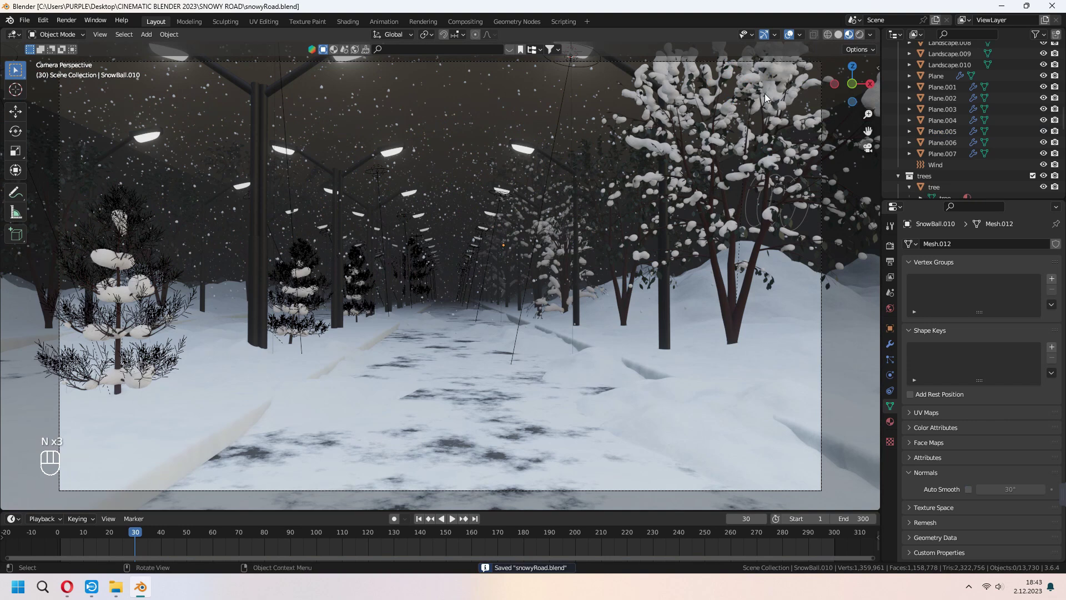
{"action": "key", "text": "a"}
{"action": "key", "text": "a"}
{"action": "left_click", "coordinate": [893, 249]}
{"action": "left_click_drag", "start_coordinate": [995, 247], "coordinate": [1001, 246]}
{"action": "left_click_drag", "start_coordinate": [1003, 246], "coordinate": [999, 281]}
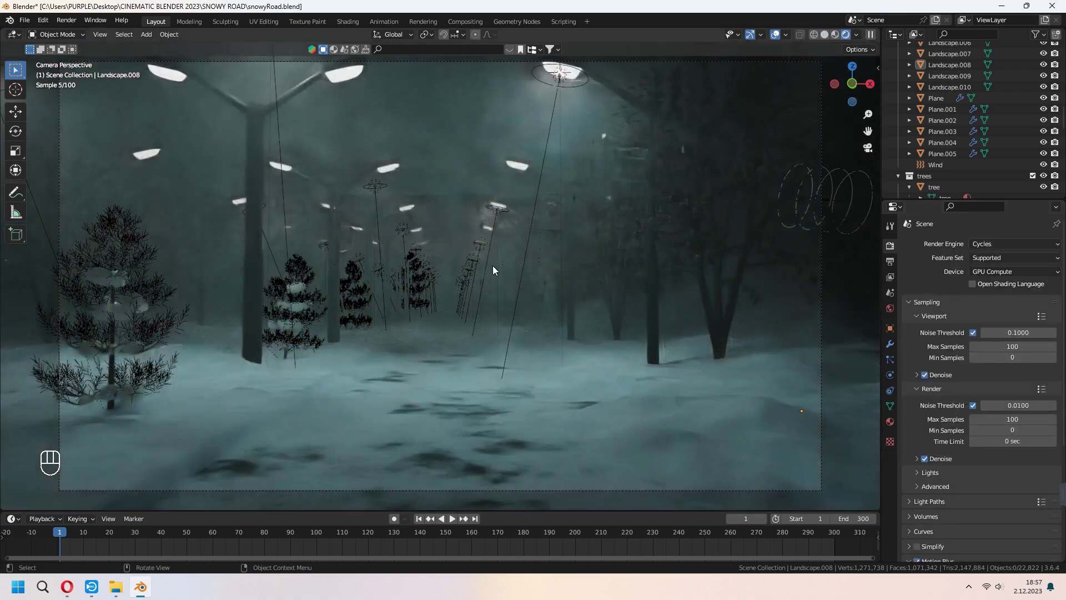
- Review the snow particle system settings on the emitter plane Plane.005
{"action": "left_click", "coordinate": [442, 168]}
{"action": "left_click_drag", "start_coordinate": [482, 165], "coordinate": [892, 262]}
{"action": "left_click", "coordinate": [892, 262]}
{"action": "left_click_drag", "start_coordinate": [892, 246], "coordinate": [1037, 426]}
{"action": "left_click_drag", "start_coordinate": [894, 362], "coordinate": [910, 377]}
- Start the timeline at frame 80 and select the Camera to show its location and rotation
{"action": "key", "text": "a"}
{"action": "key", "text": "space"}
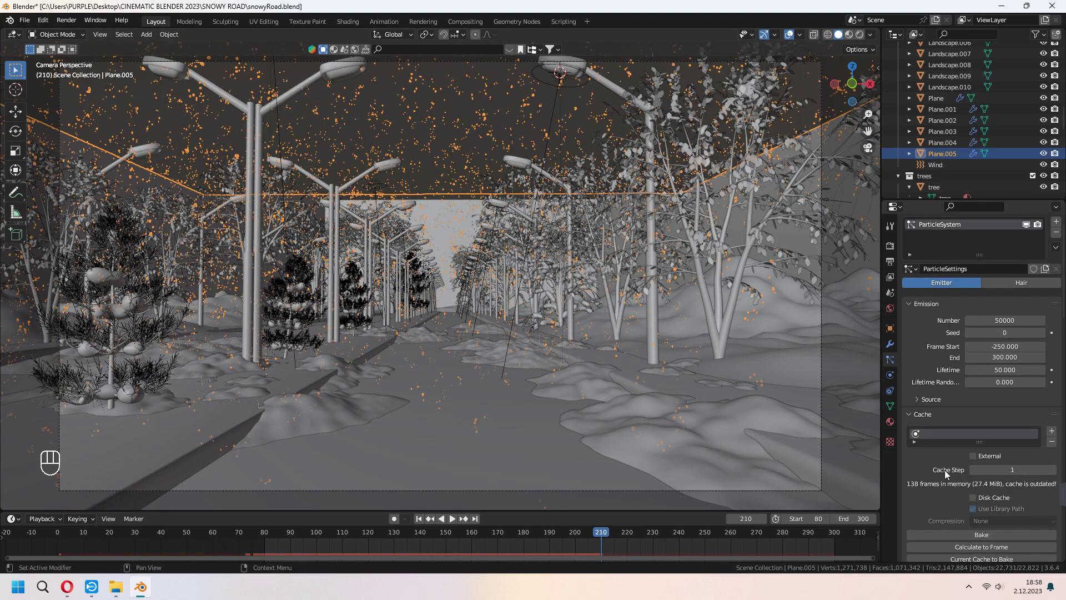
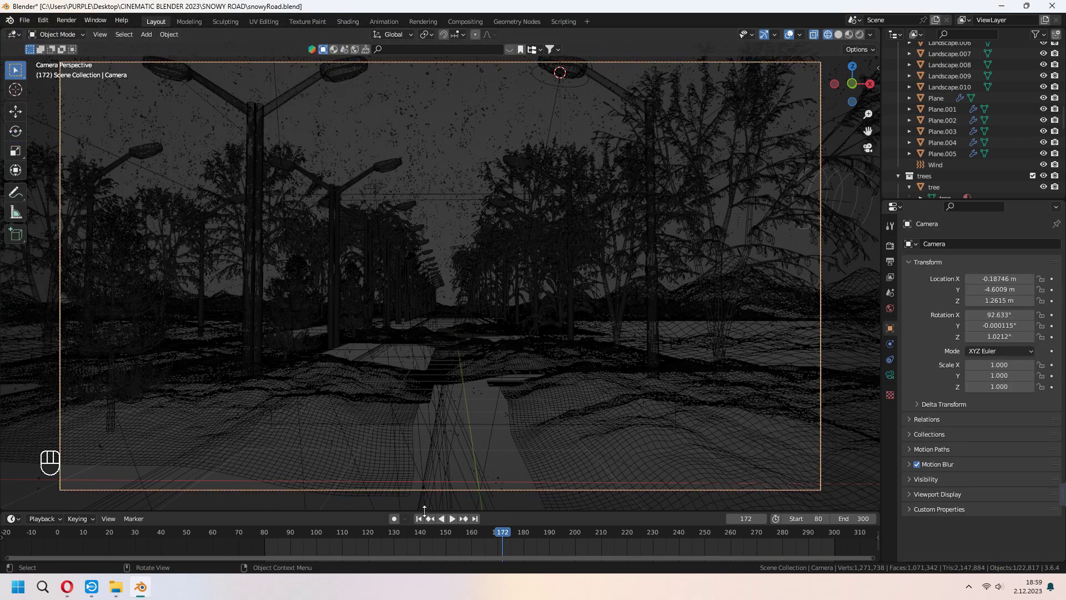
- Keyframe the camera's location and rotation at frame 80 and move to a later frame
{"action": "left_click_drag", "start_coordinate": [417, 521], "coordinate": [521, 393]}
{"action": "key", "text": "space"}
{"action": "key", "text": "space"}
{"action": "left_click", "coordinate": [423, 519]}
{"action": "key", "text": "i"}
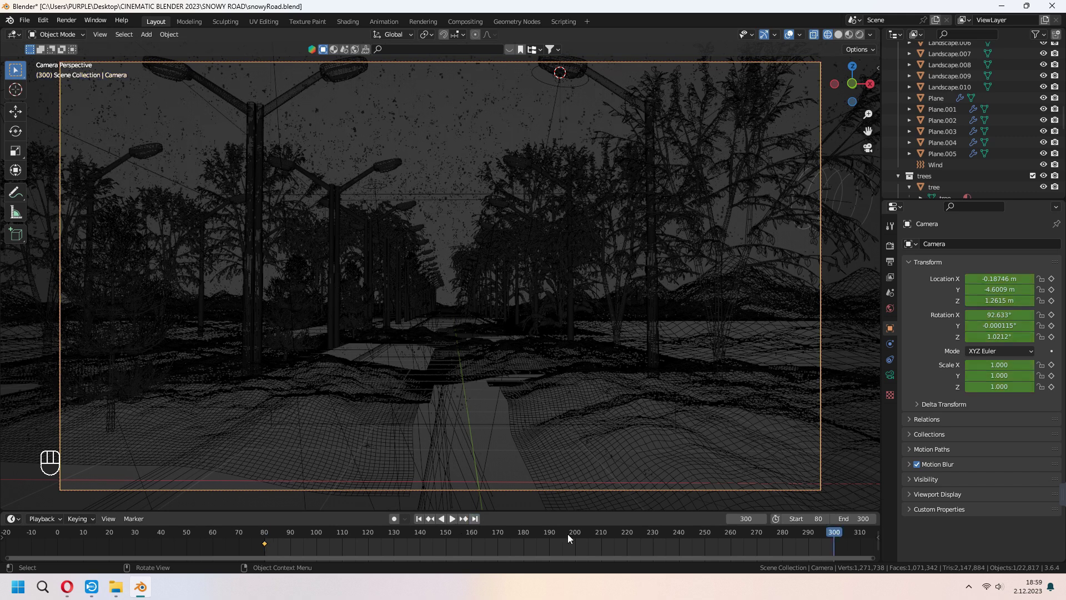
{"action": "left_click_drag", "start_coordinate": [835, 536], "coordinate": [707, 542]}
- Fly the camera forward down the snowy road and keyframe its new position at frame 300
{"action": "key", "text": "q"}
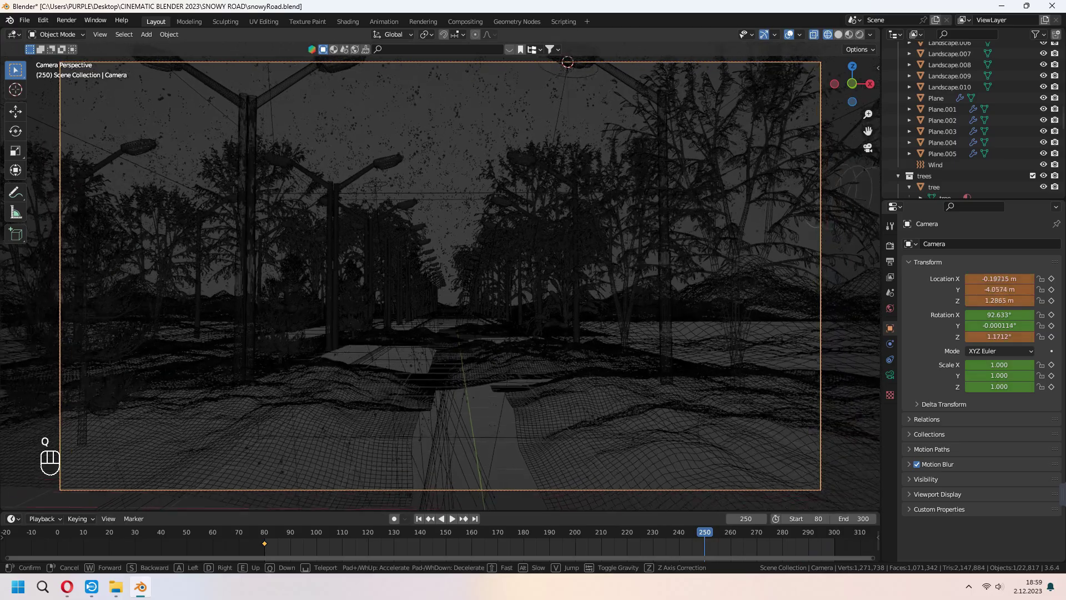
{"action": "key", "text": "w"}
{"action": "key", "text": "w"}
{"action": "key", "text": "w"}
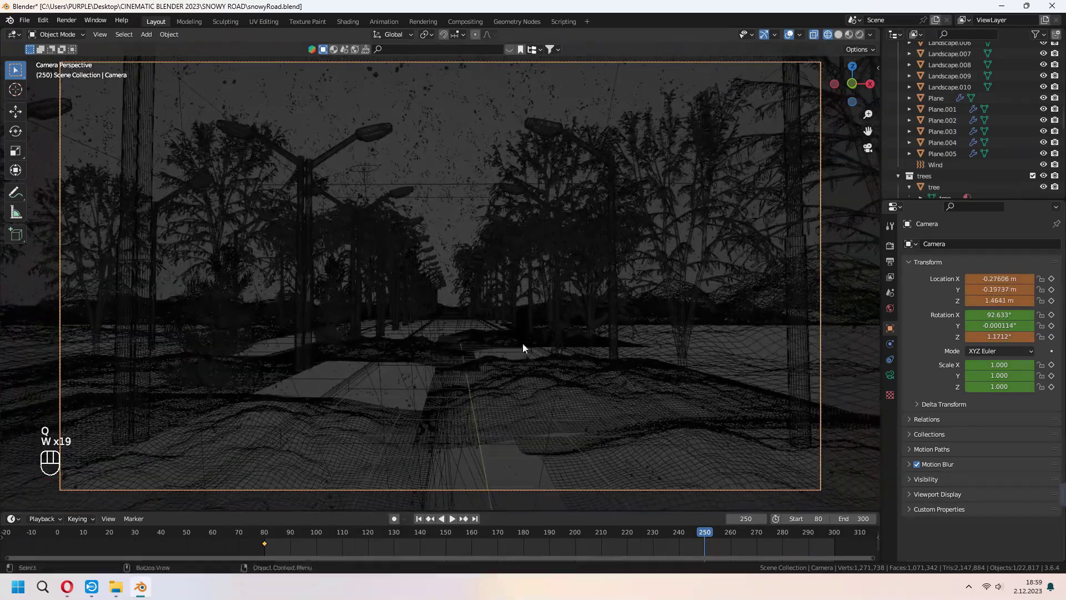
{"action": "key", "text": "i"}
- Play back the camera travel and bring up the Camera Shakify settings
{"action": "left_click_drag", "start_coordinate": [420, 523], "coordinate": [528, 403]}
{"action": "key", "text": "space"}
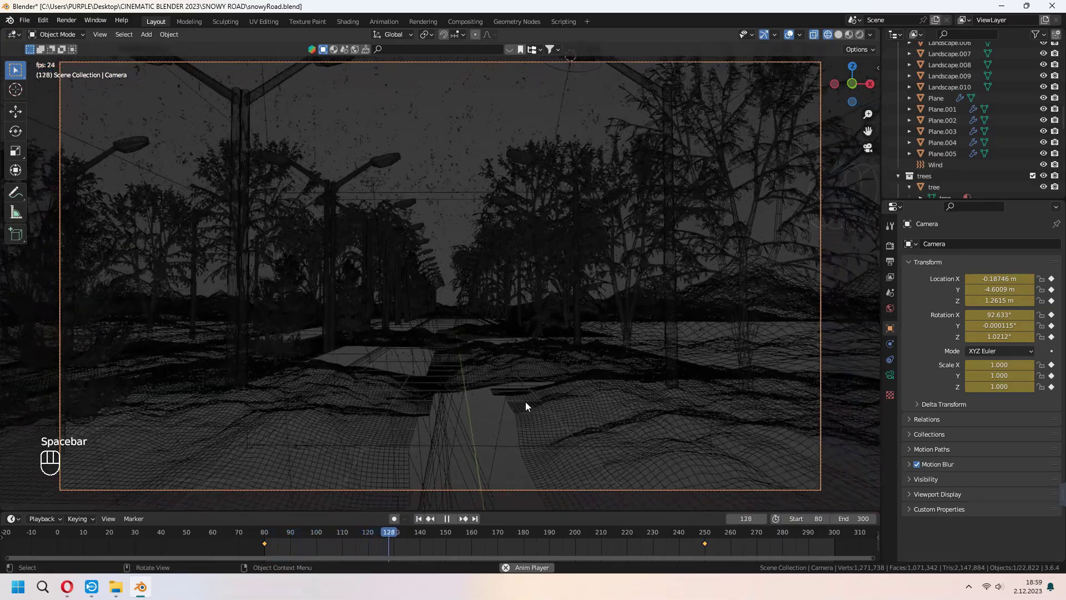
{"action": "key", "text": "space"}
{"action": "key", "text": "a"}
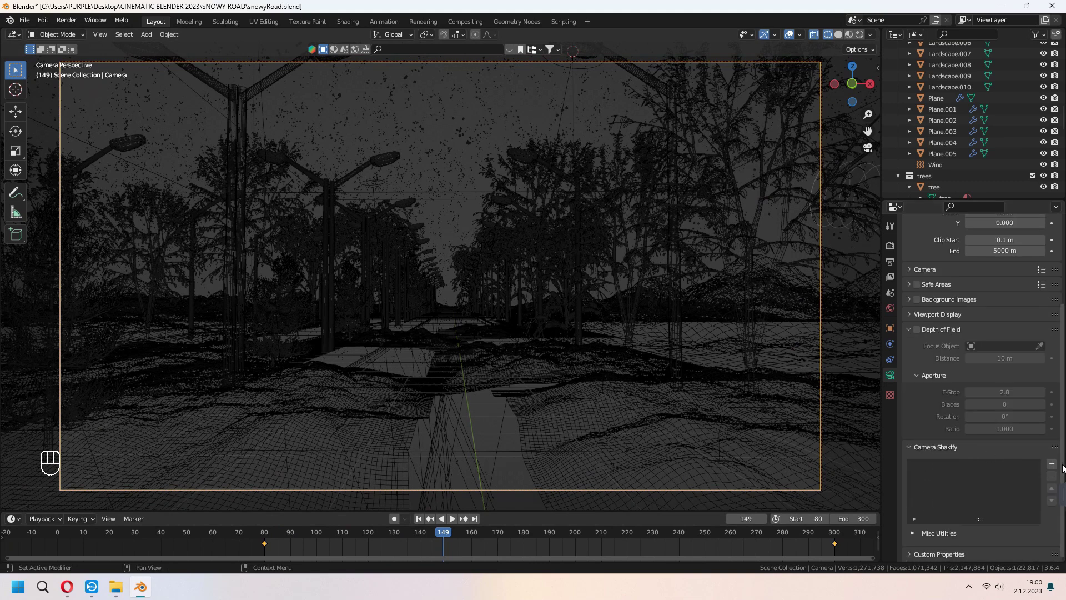
- Add a The Closeup camera shake and preview it in playback
{"action": "left_click", "coordinate": [1054, 464]}
{"action": "left_click", "coordinate": [842, 35]}
{"action": "key", "text": "space"}
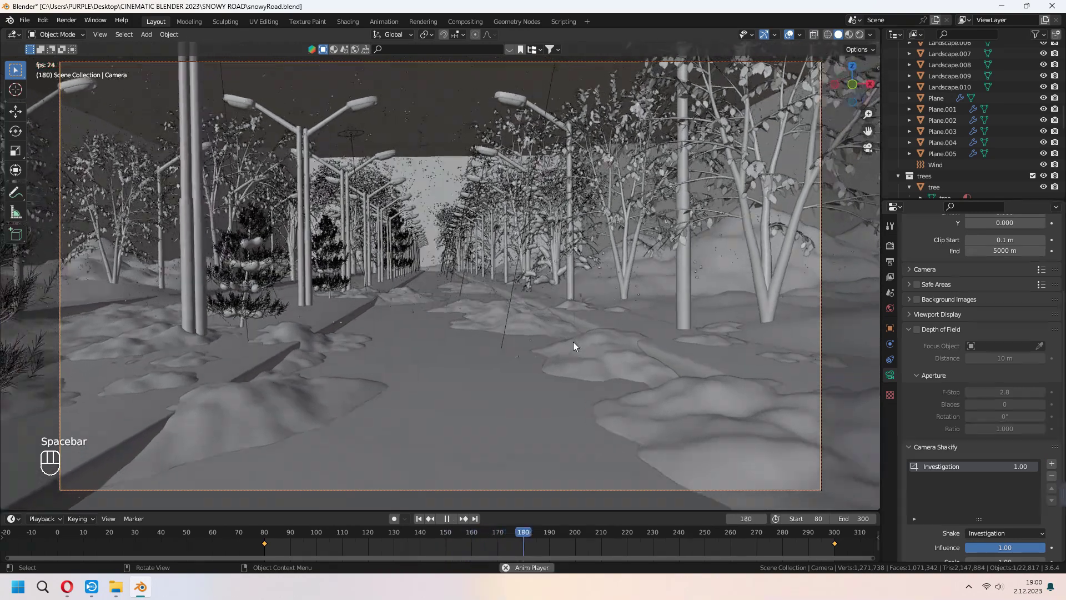
{"action": "key", "text": "space"}
- Strengthen the shake to scale 2.00 and speed 1.51, start the range at frame 1, and replay it
{"action": "left_click_drag", "start_coordinate": [1002, 446], "coordinate": [660, 394]}
{"action": "key", "text": "space"}
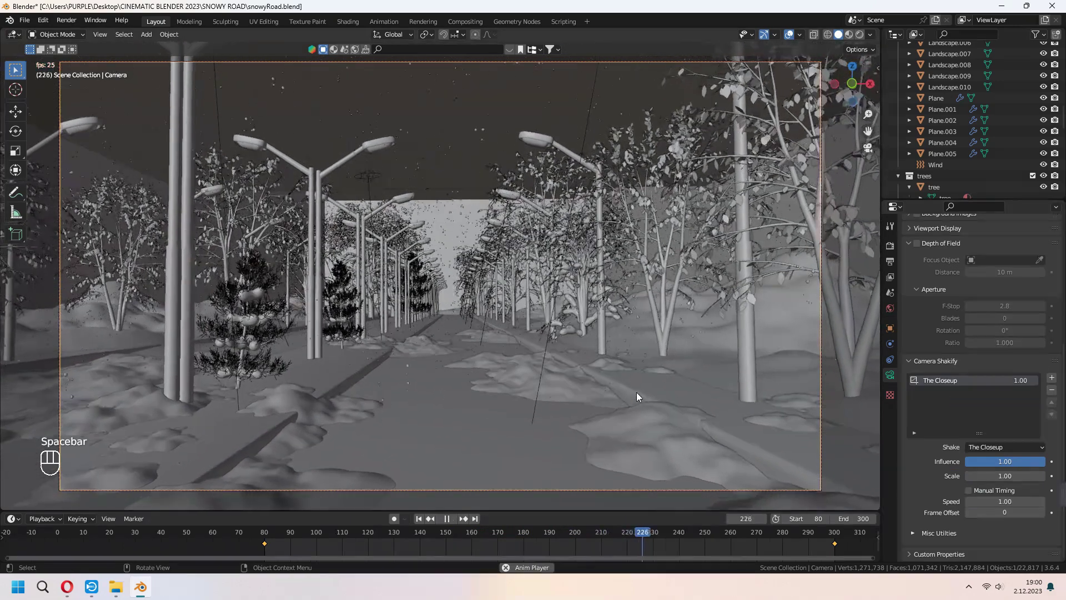
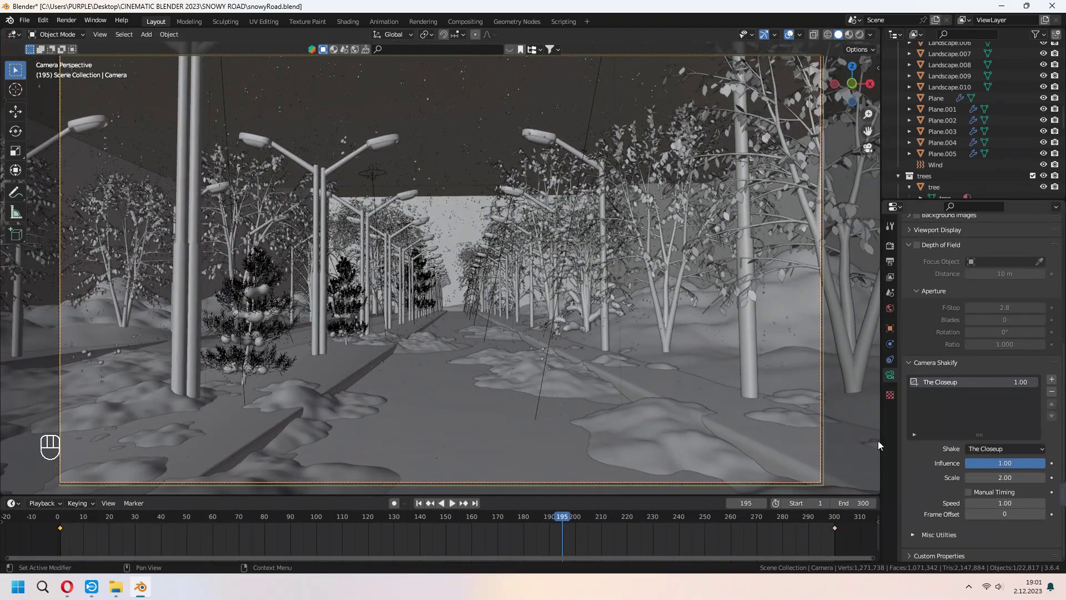
{"action": "key", "text": "space"}
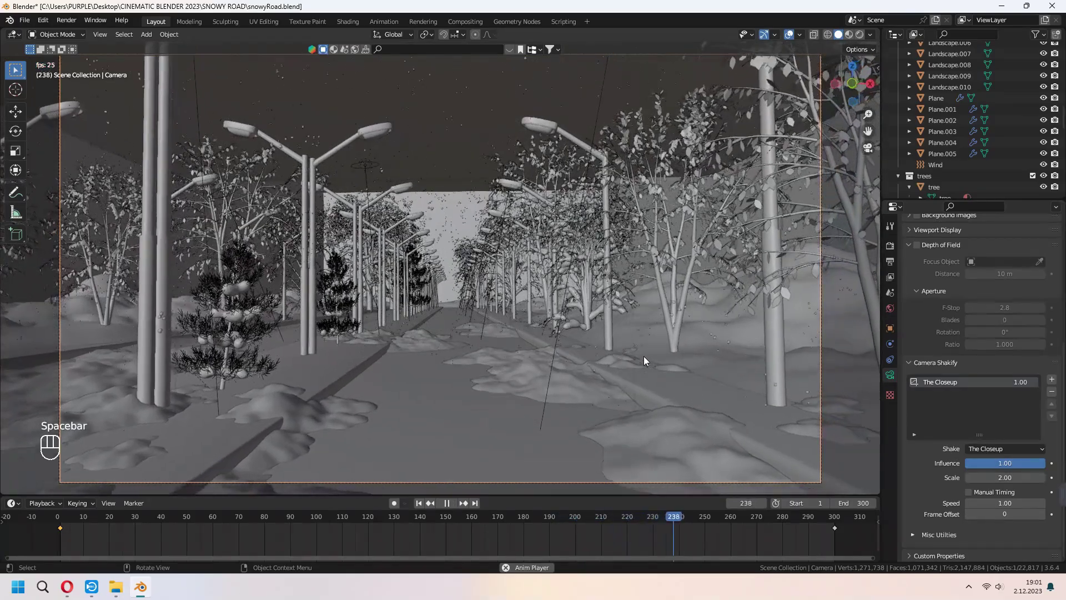
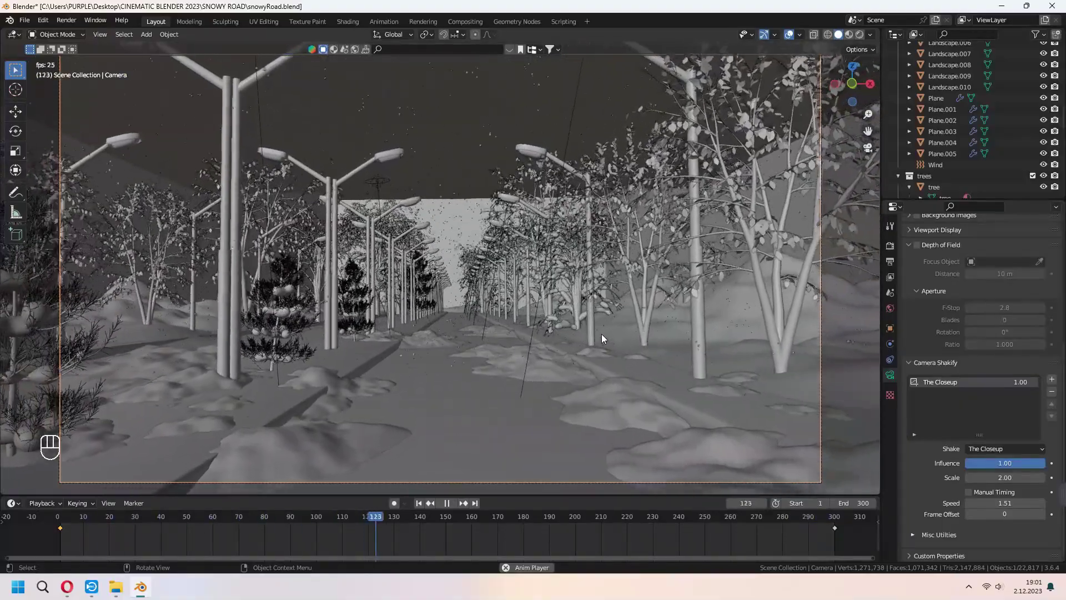
{"action": "key", "text": "space"}
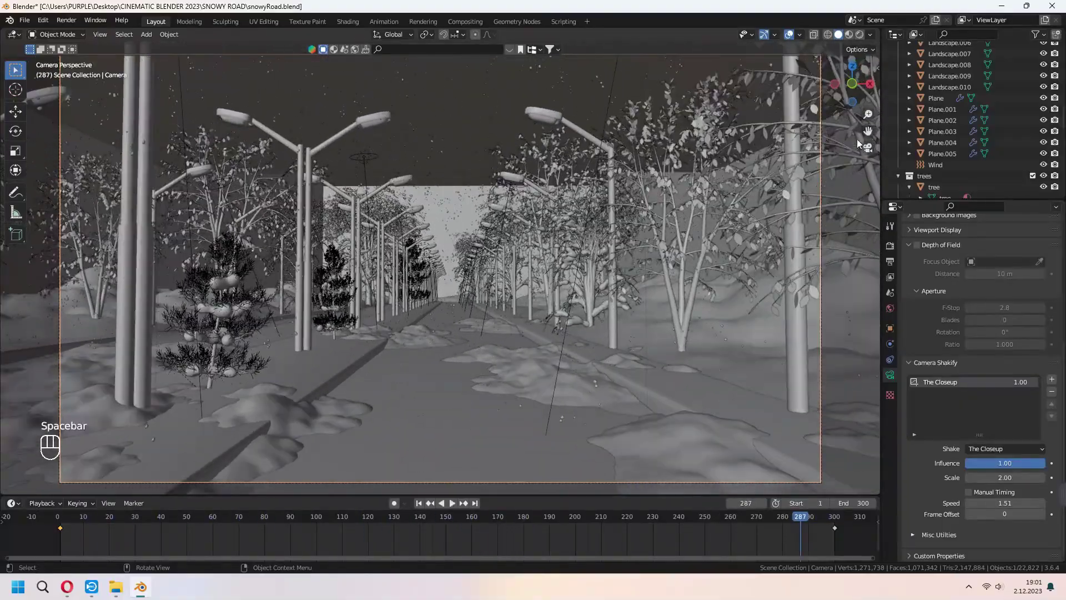
{"action": "left_click", "coordinate": [891, 260]}
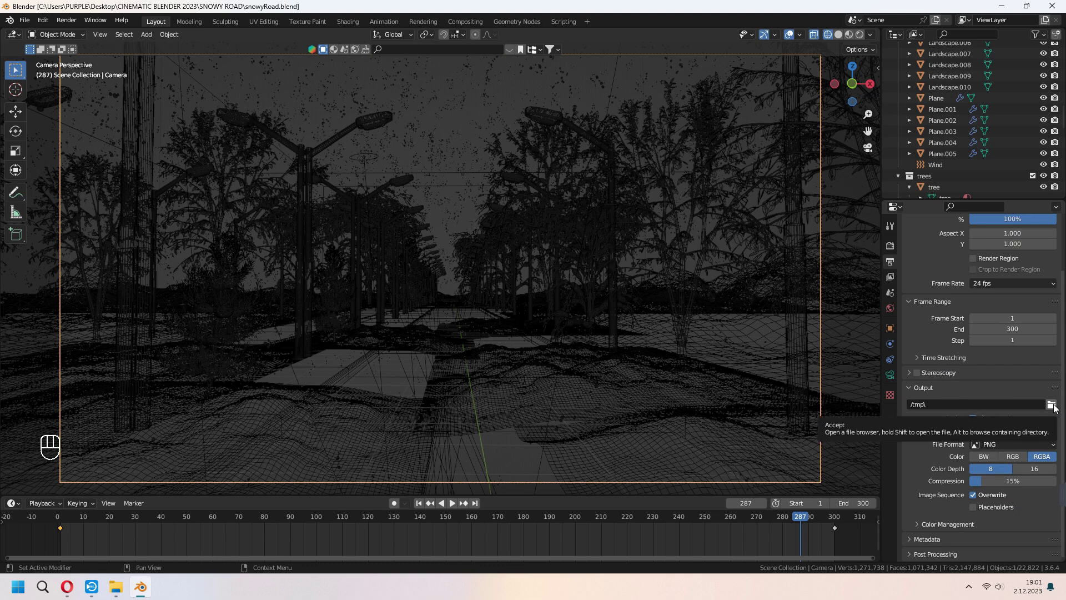
- Set the render output to an RGB PNG image sequence in the /tmp/ folder
{"action": "left_click", "coordinate": [1056, 405]}
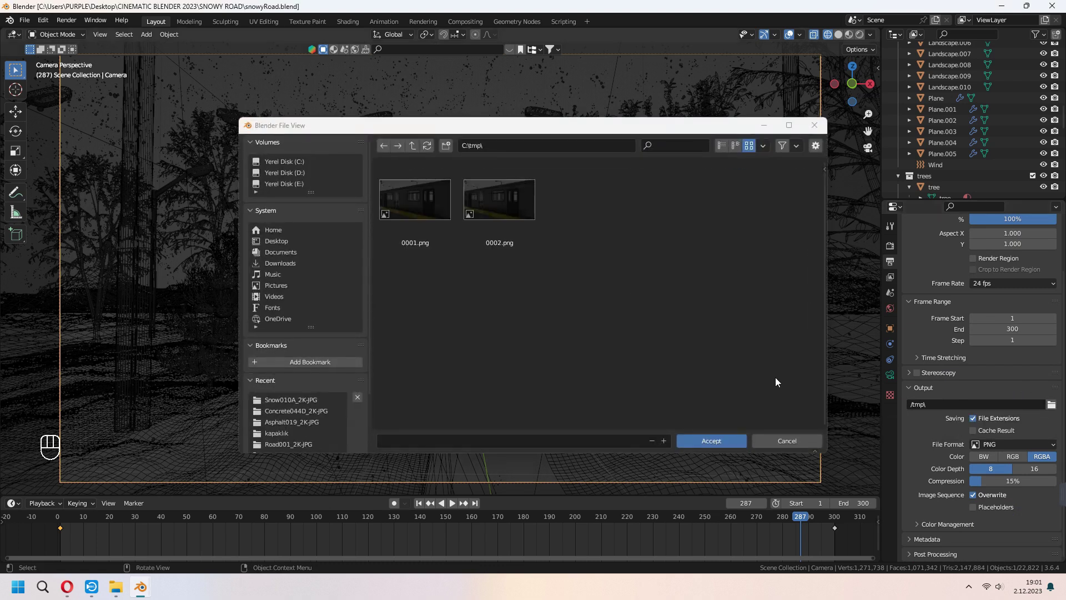
{"action": "left_click_drag", "start_coordinate": [1027, 444], "coordinate": [1022, 507]}
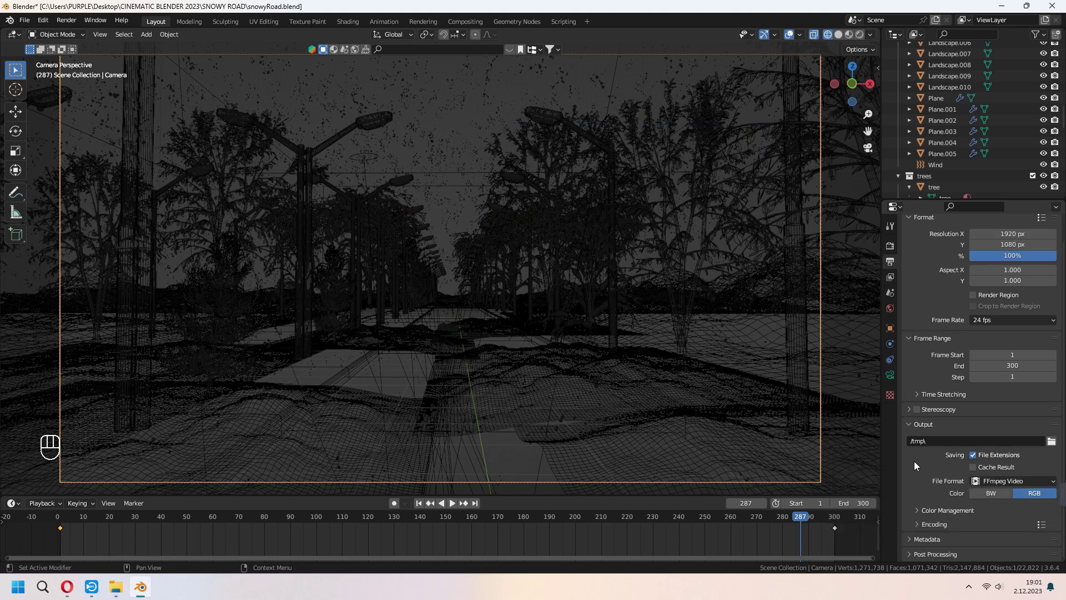
{"action": "left_click", "coordinate": [936, 526]}
{"action": "left_click_drag", "start_coordinate": [1002, 478], "coordinate": [994, 446]}
{"action": "left_click_drag", "start_coordinate": [1003, 414], "coordinate": [864, 470]}
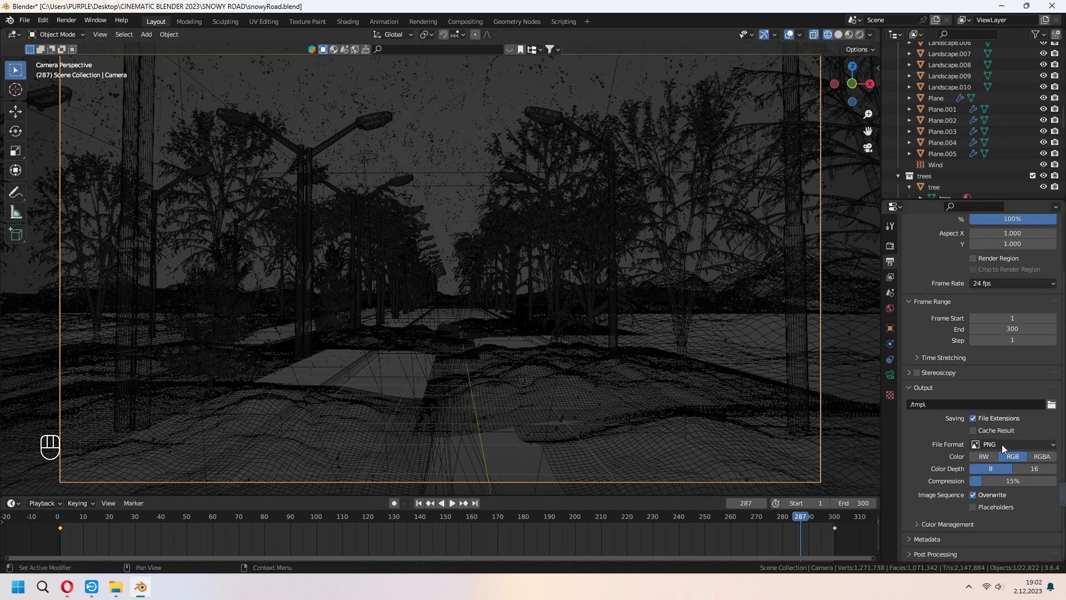
- Switch the viewport to Rendered shading to preview the snowy road scene
{"action": "left_click_drag", "start_coordinate": [71, 27], "coordinate": [226, 18]}
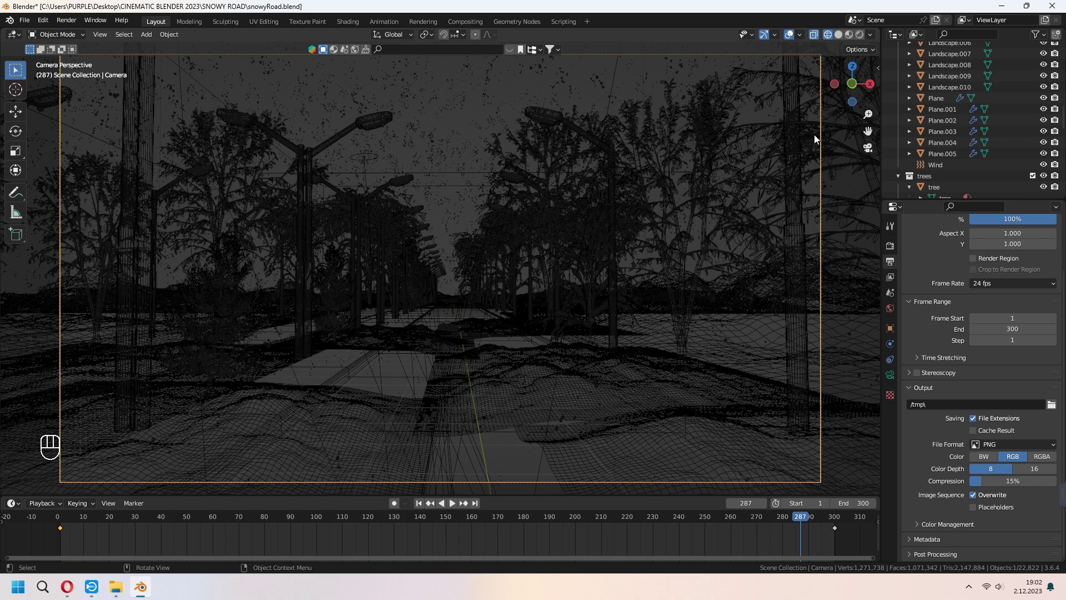
{"action": "left_click", "coordinate": [863, 34]}
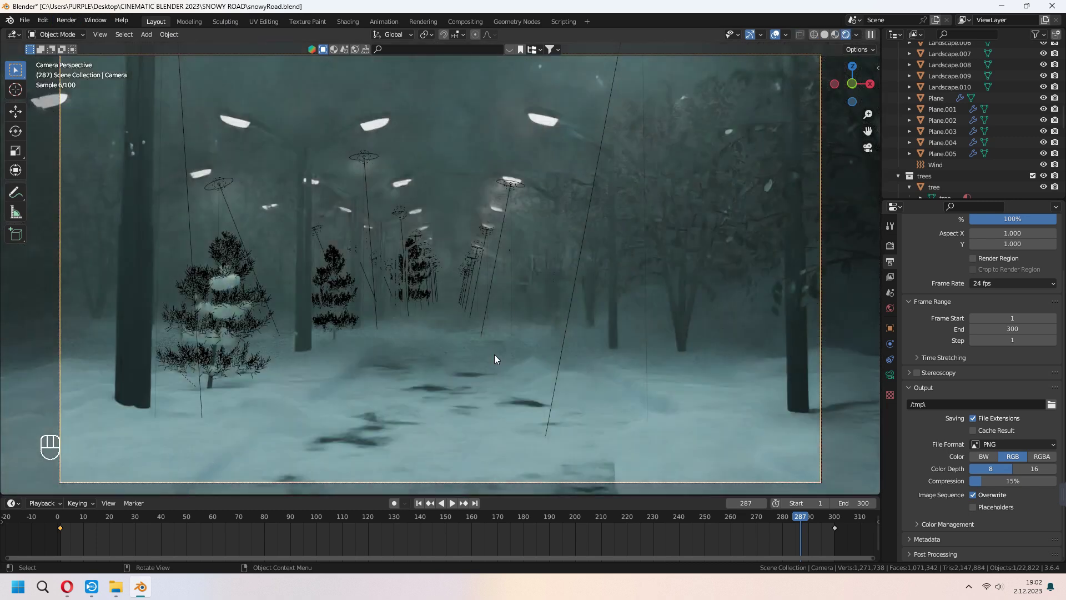